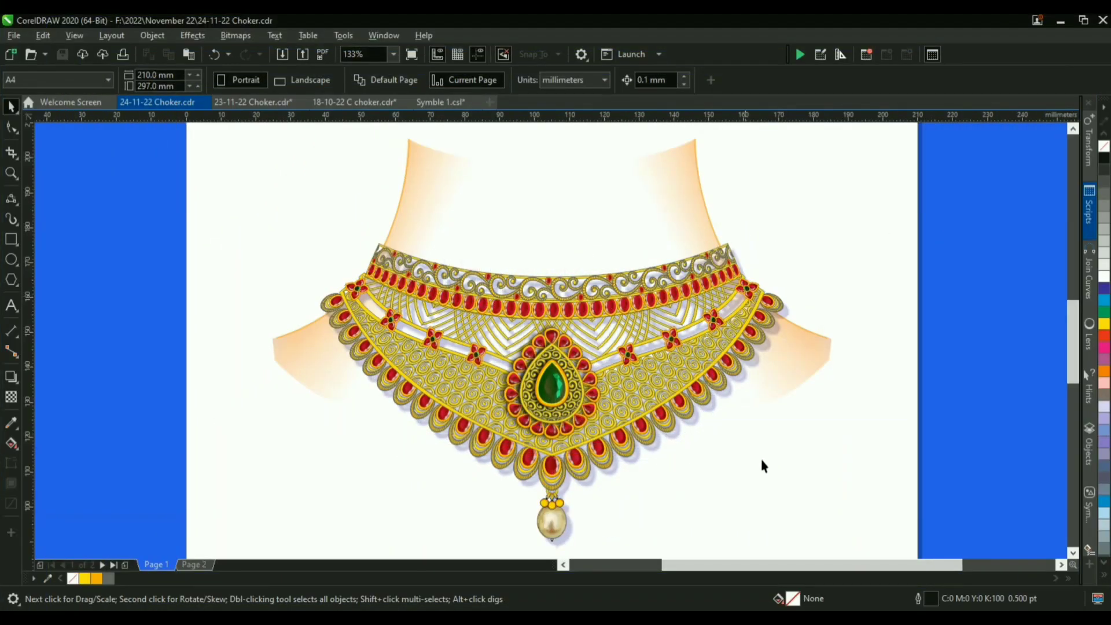
Step: Bring the construction shapes and the empty V band outline with its half curve into view
left_click(203, 565)
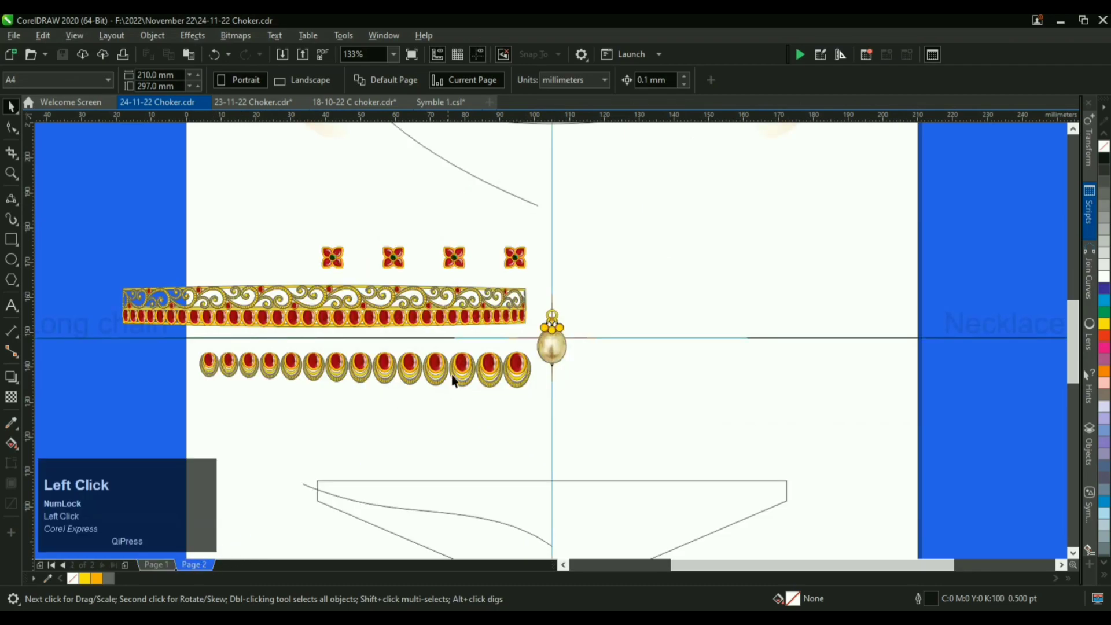
scroll("down", 3)
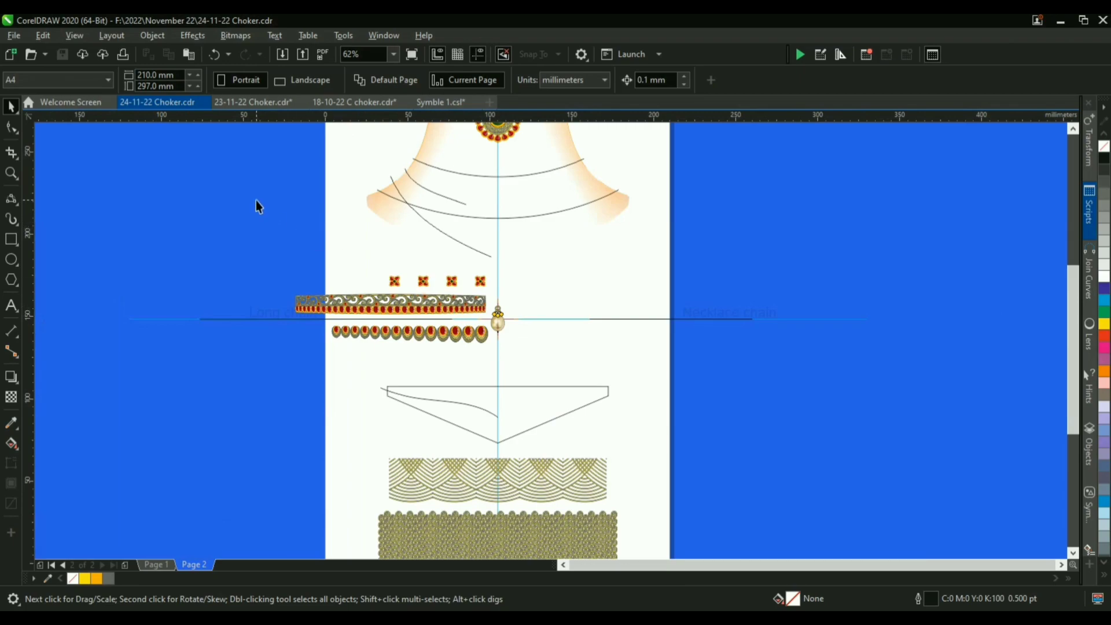
key("z")
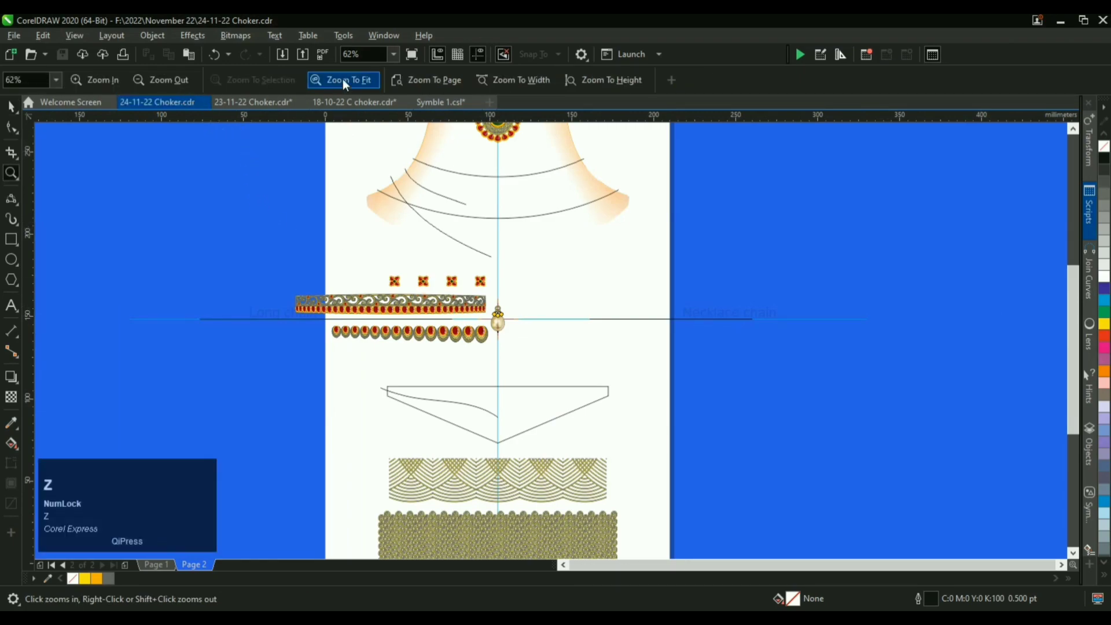
left_click(349, 79)
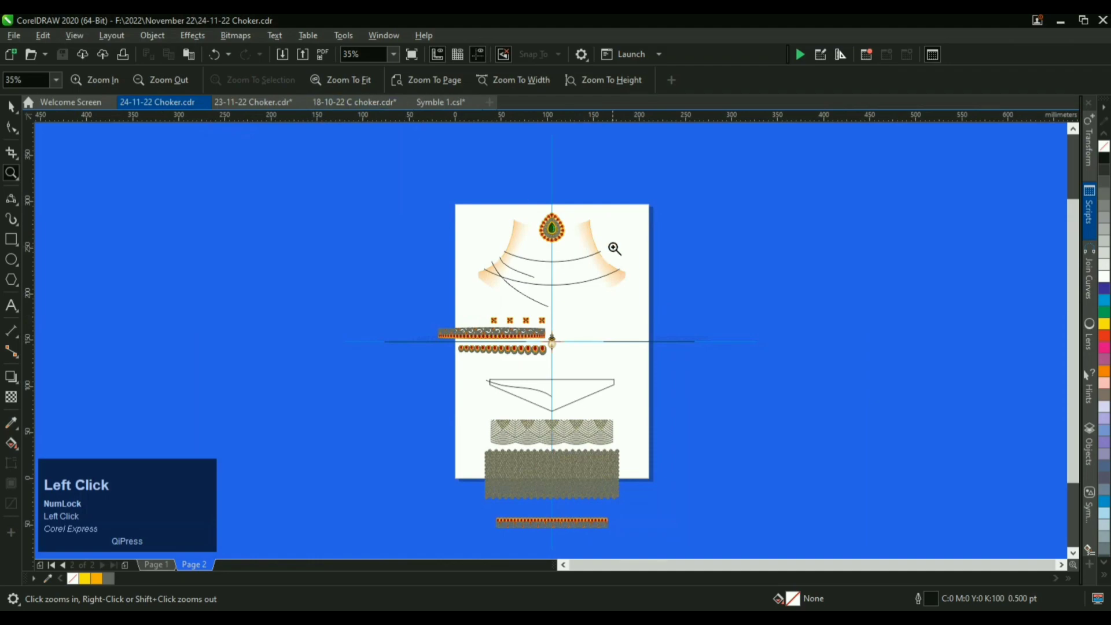
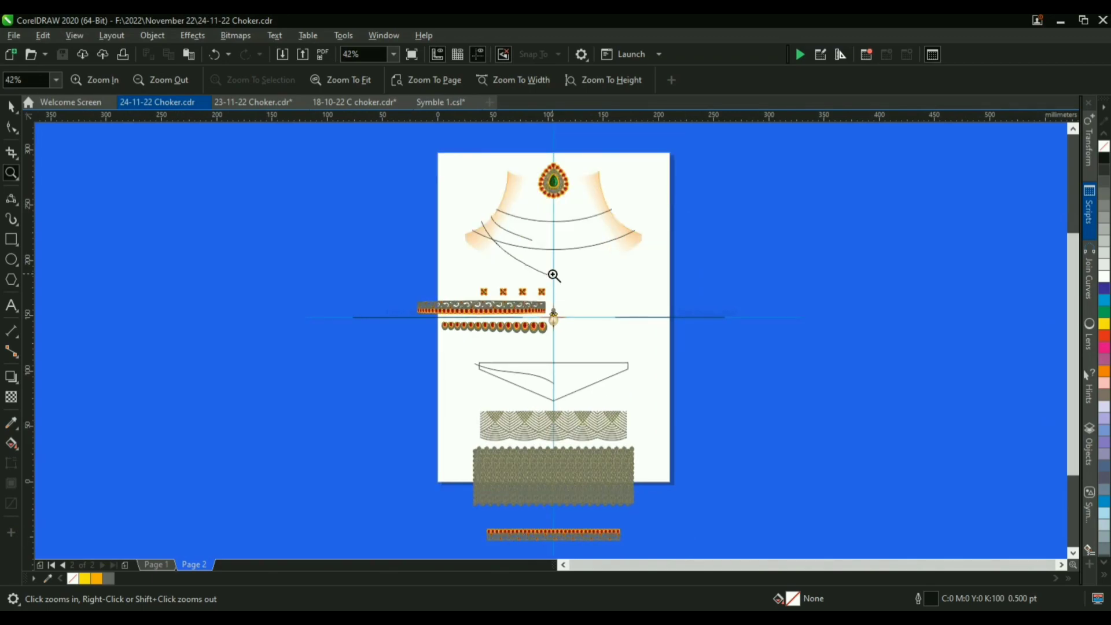
key("space")
scroll("up", 3)
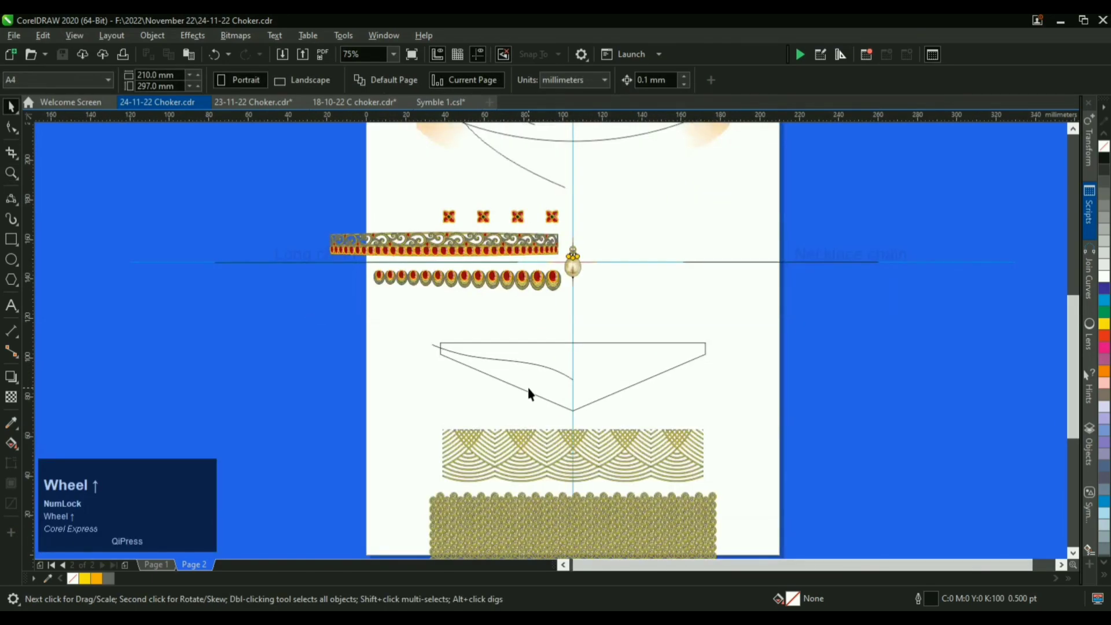
Step: Mirror a duplicate of the half curve and join the halves into one symmetrical V curve
left_click(445, 330)
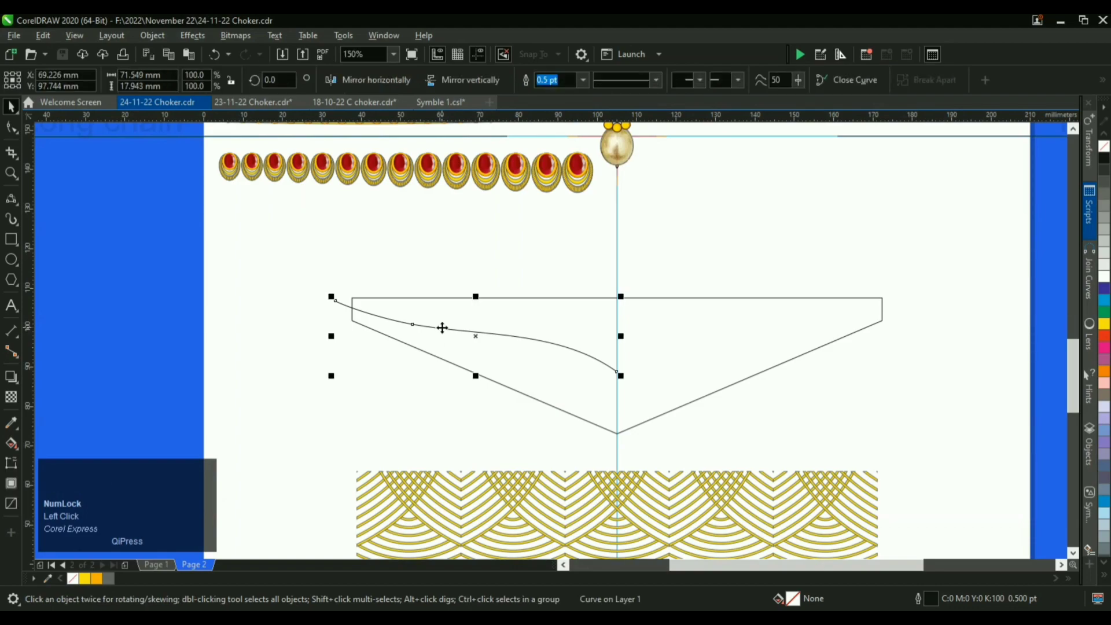
key("m")
left_click(662, 351)
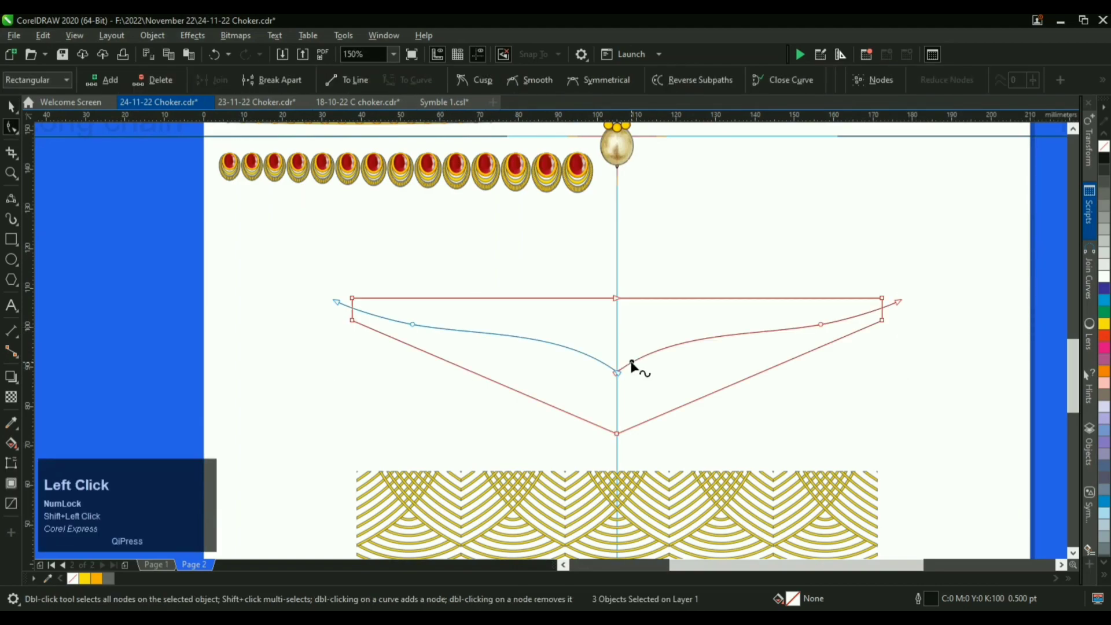
key("j")
left_click(537, 336)
key("space")
Step: Thicken the V curve to an 8 pt outline and convert it into a closed strip object
left_click(14, 107)
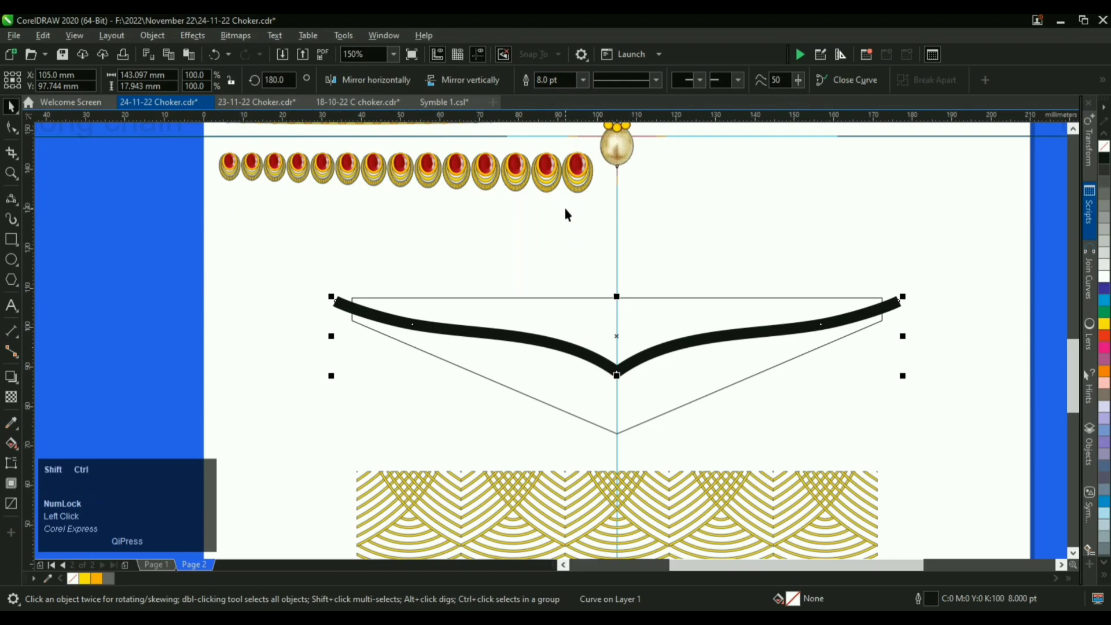
key("ctrl+shift+q")
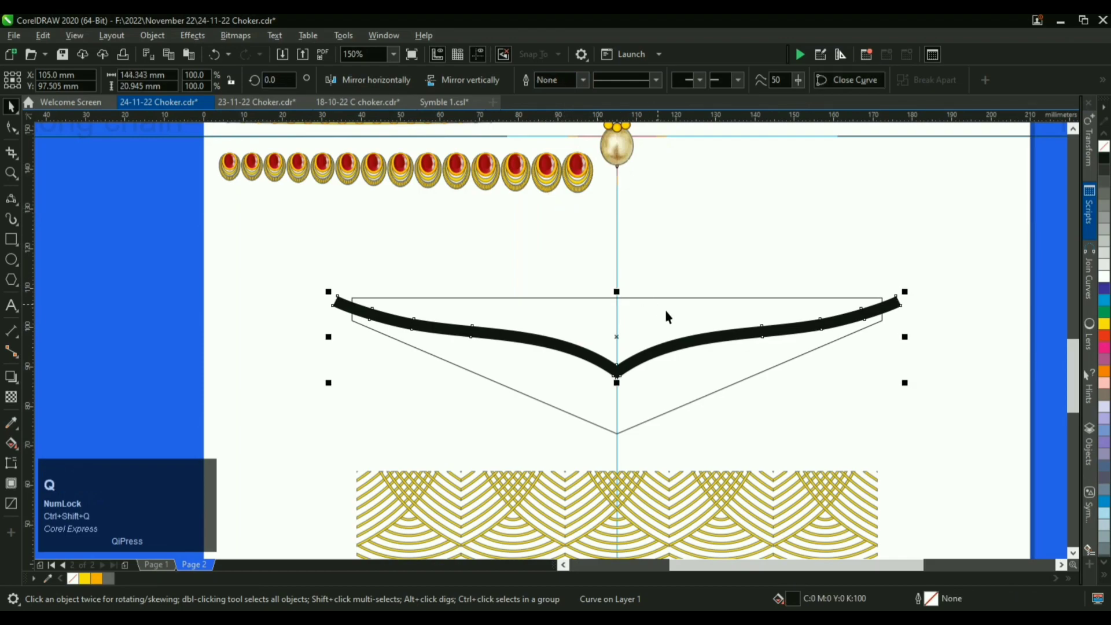
left_click(688, 308)
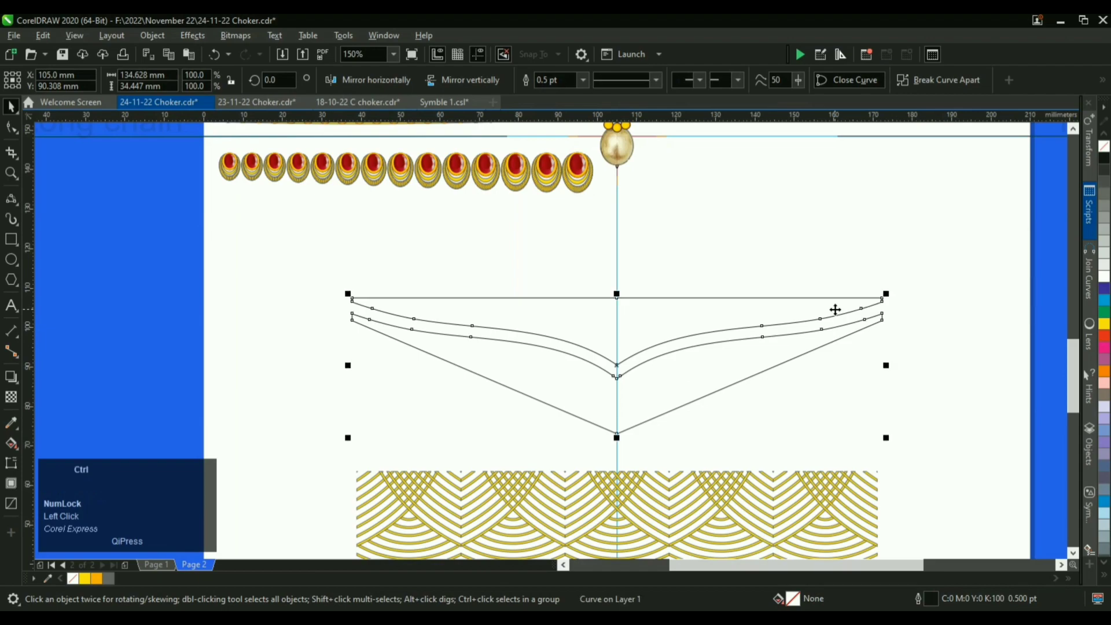
key("ctrl+k")
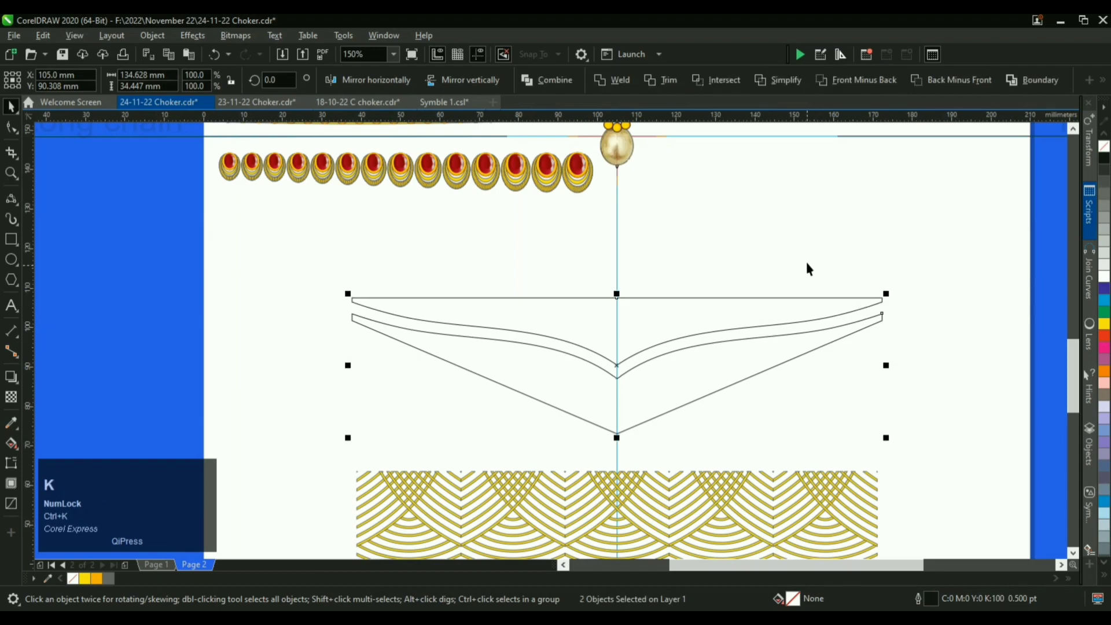
Step: Trim the V outline with the strip and place the arch and spiral pattern groups over the band
left_click(804, 243)
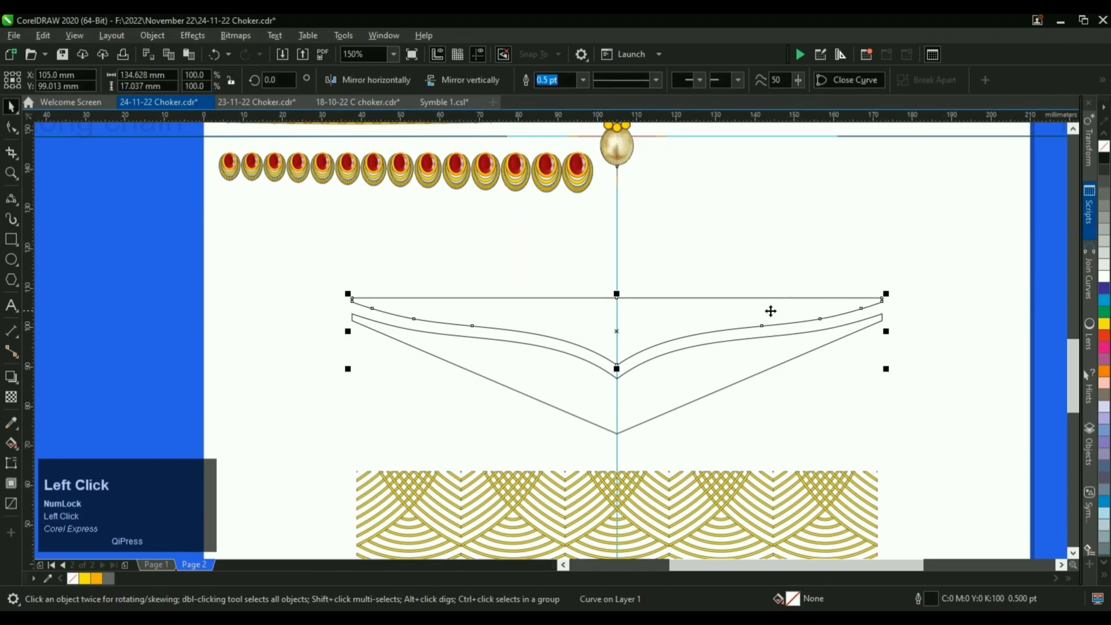
scroll("down", 3)
left_click(679, 404)
left_click(664, 300)
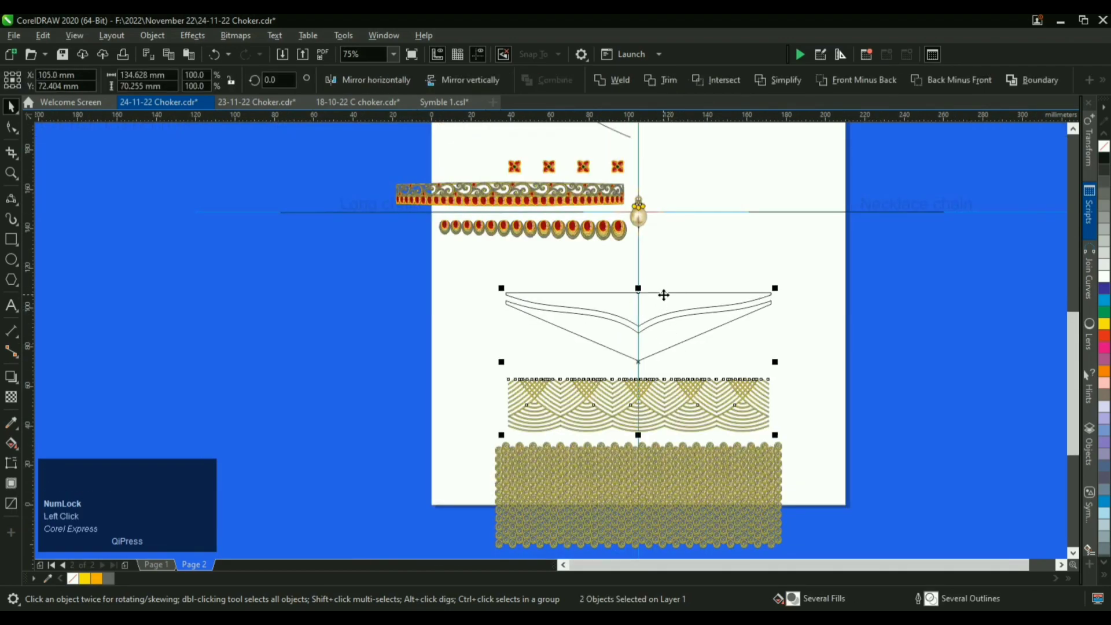
key("t")
left_click(829, 376)
scroll("up", 3)
left_click(768, 347)
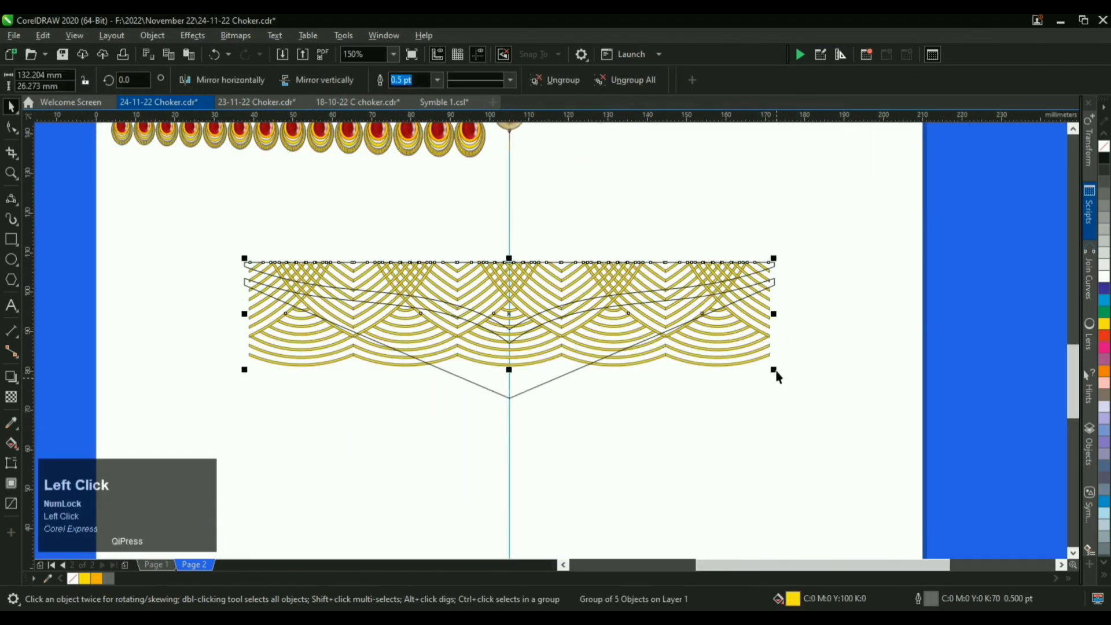
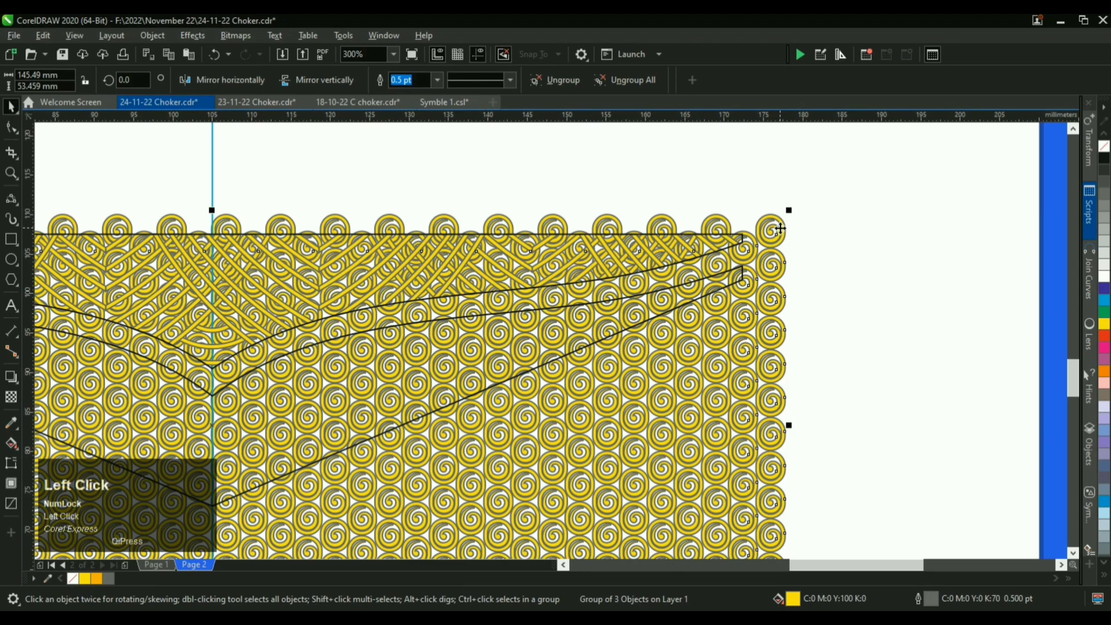
Step: Give the thin curved strip a gold fill and zoom to 150% to inspect the V band pattern
scroll("down", 3)
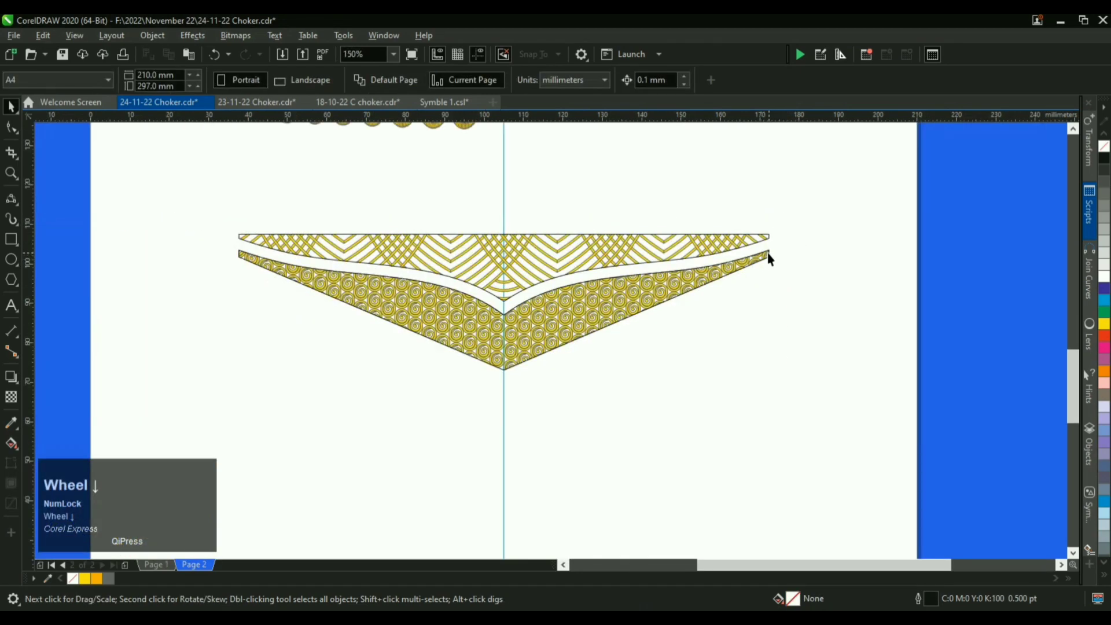
scroll("up", 3)
left_click(773, 255)
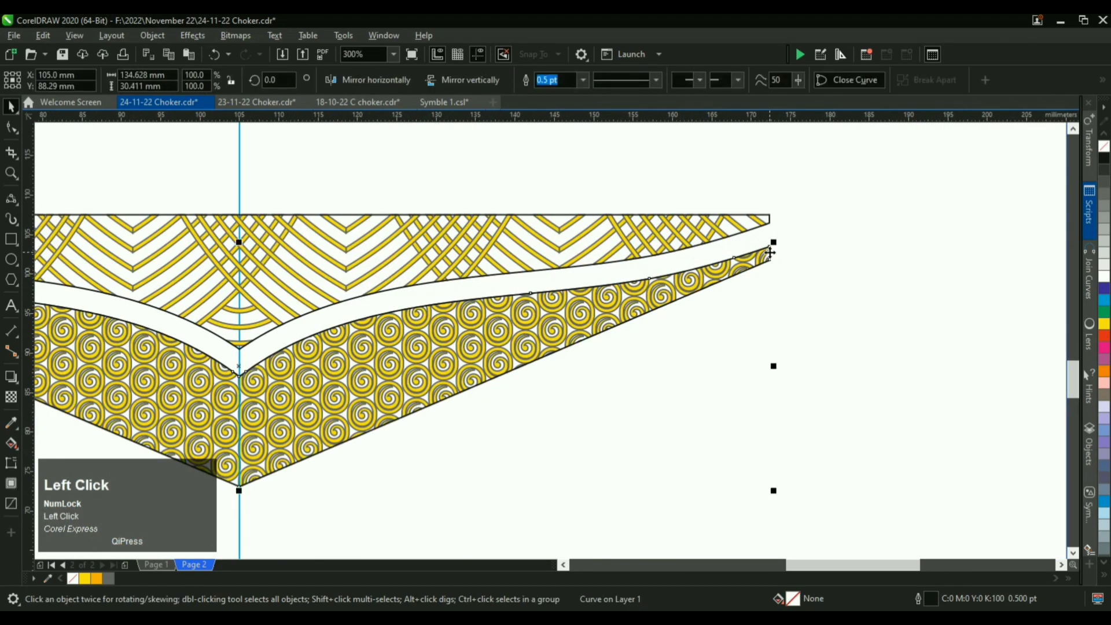
key("3")
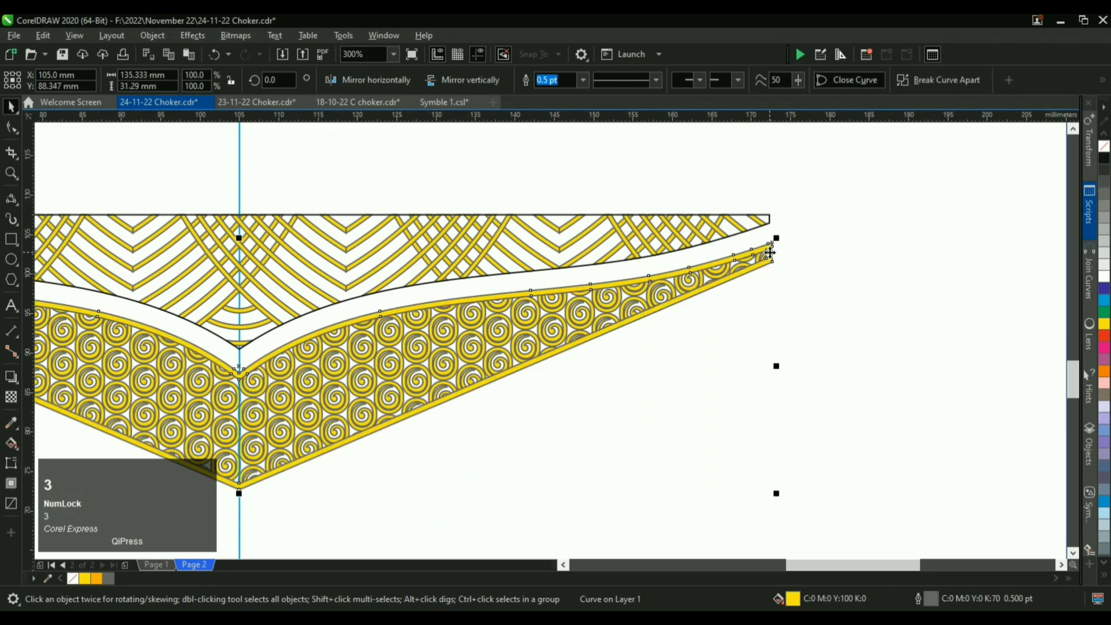
left_click(930, 595)
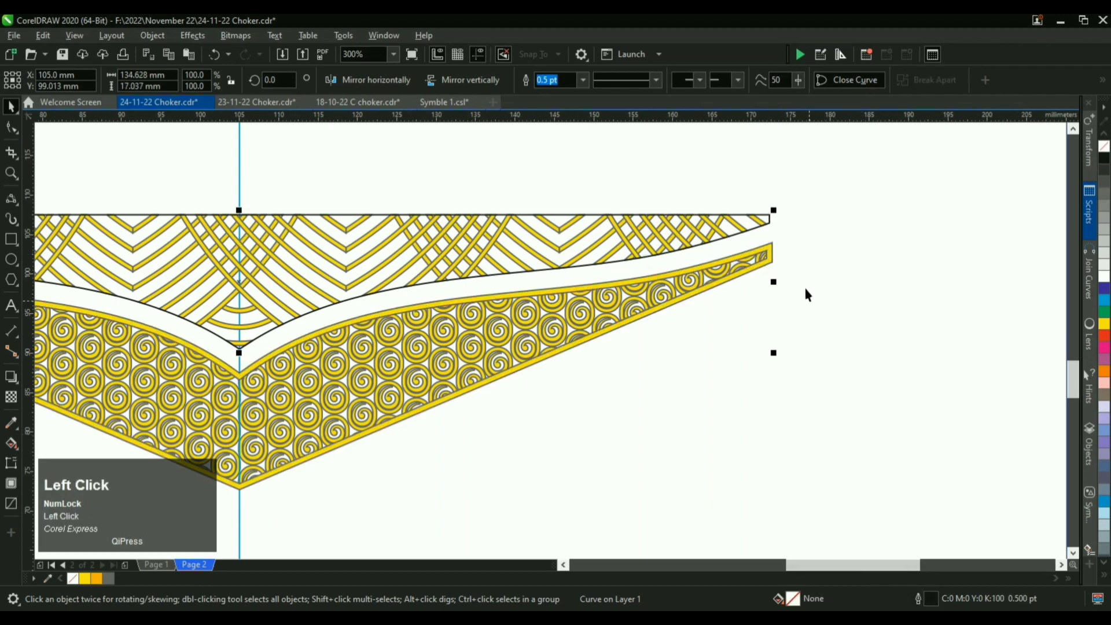
left_click(824, 227)
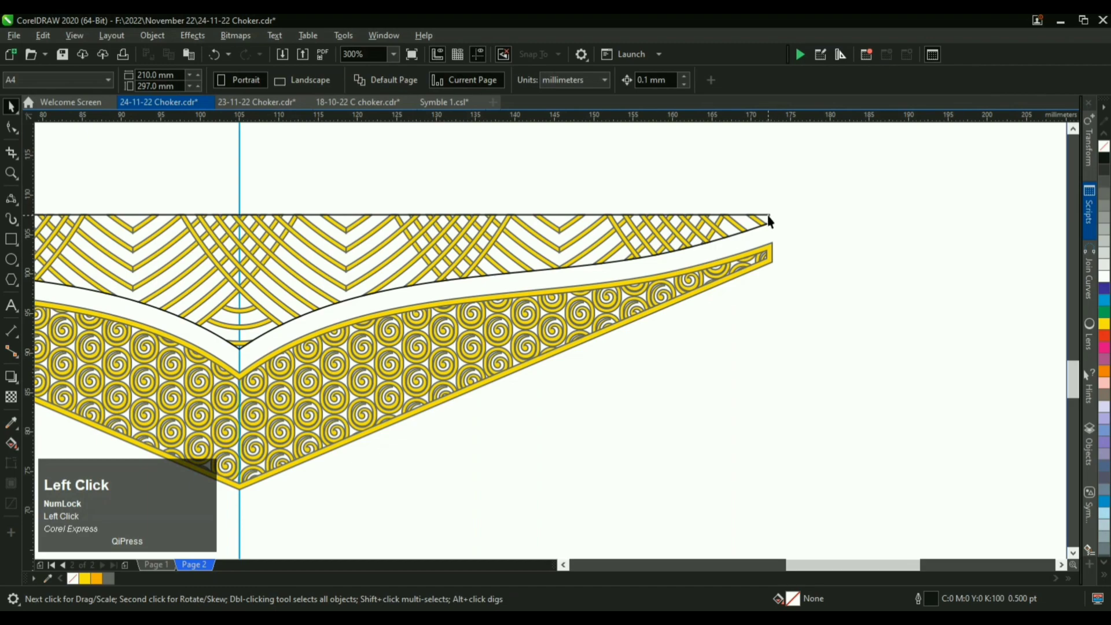
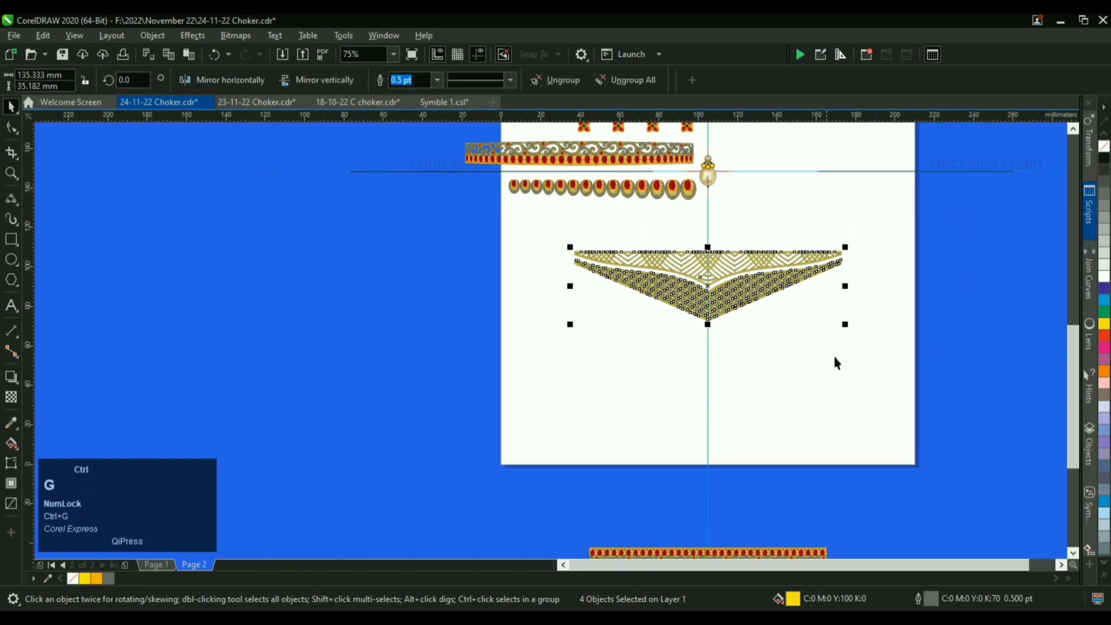
left_click(857, 354)
scroll("up", 3)
left_click(789, 264)
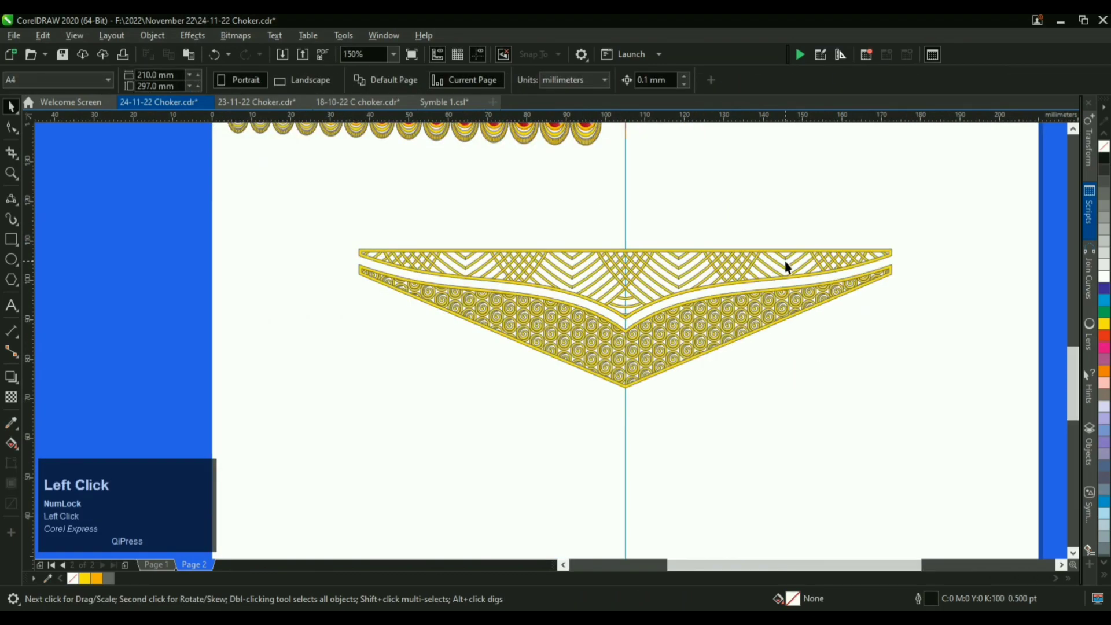
Step: Save the V band group as a custom Artistic Media brush, replacing the existing brush file
key("i")
left_click(347, 87)
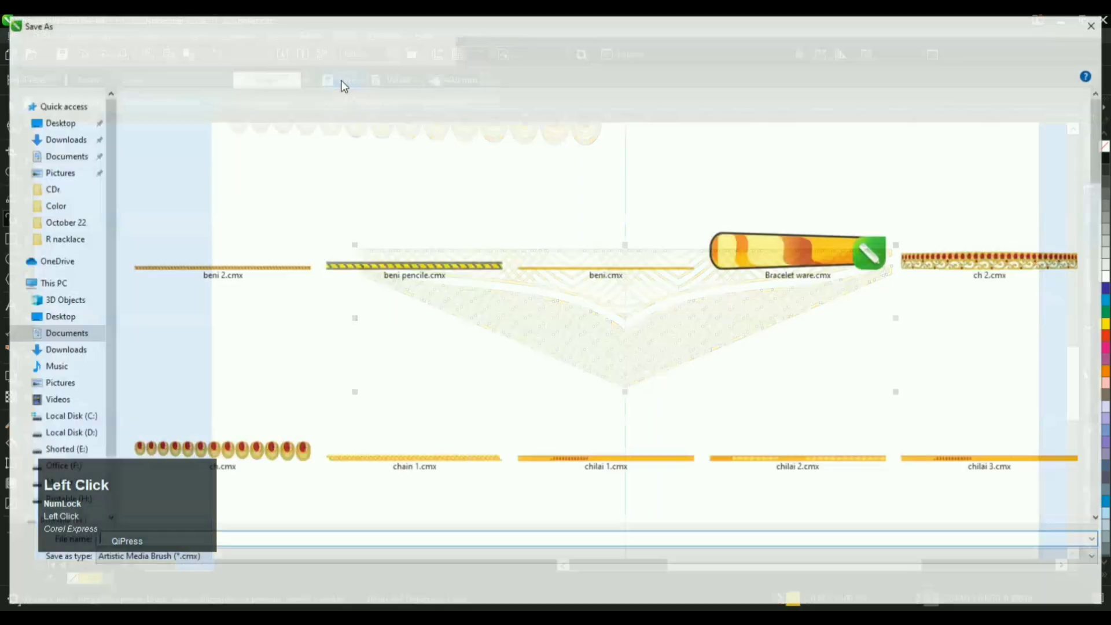
key("i")
key("Return")
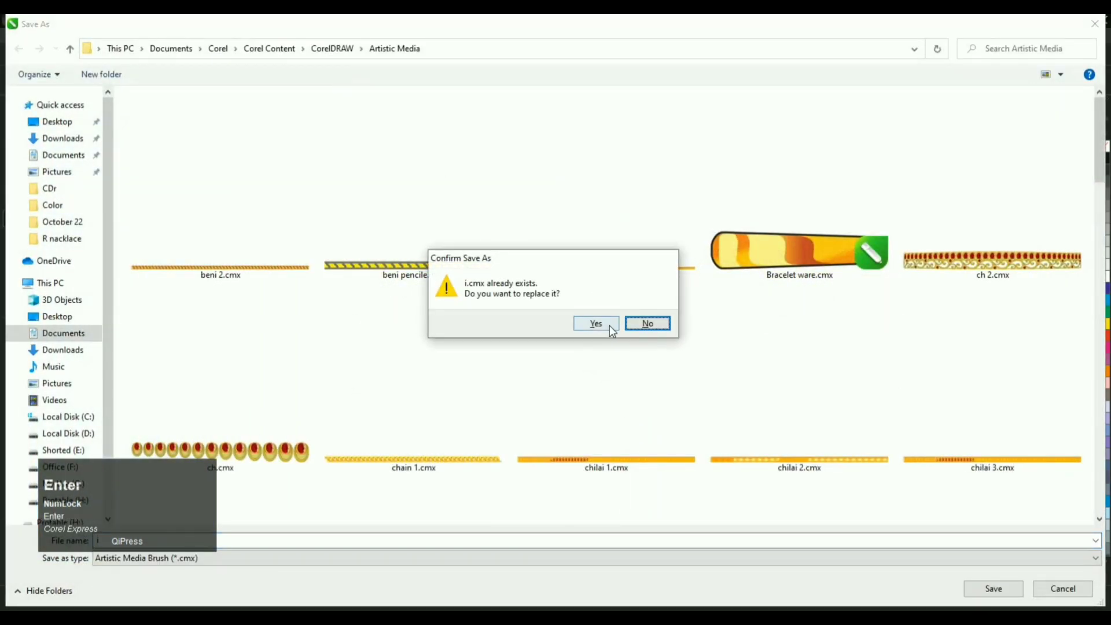
left_click(603, 329)
scroll("down", 3)
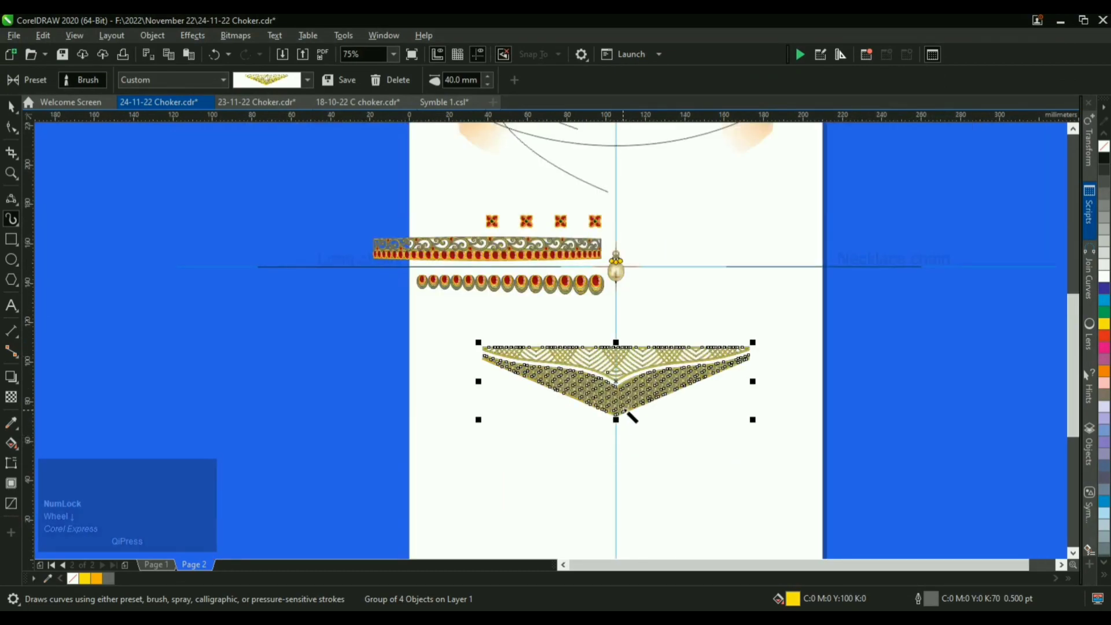
Step: Select the neckline curve and run the saved V band brush along it around the neck
scroll("down", 3)
key("space")
left_click(637, 213)
scroll("up", 3)
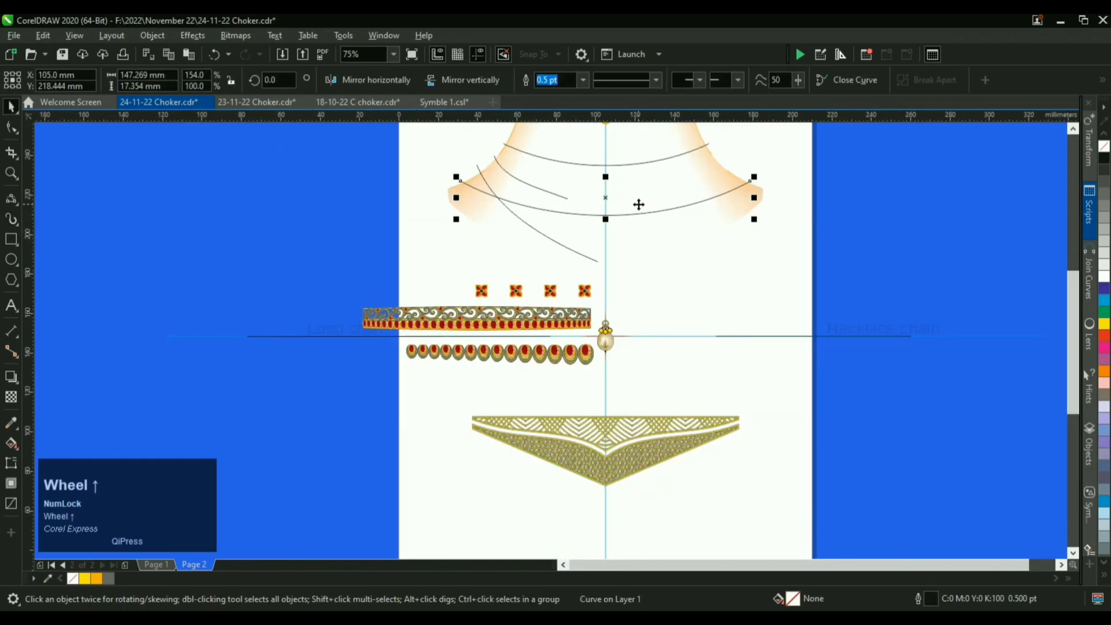
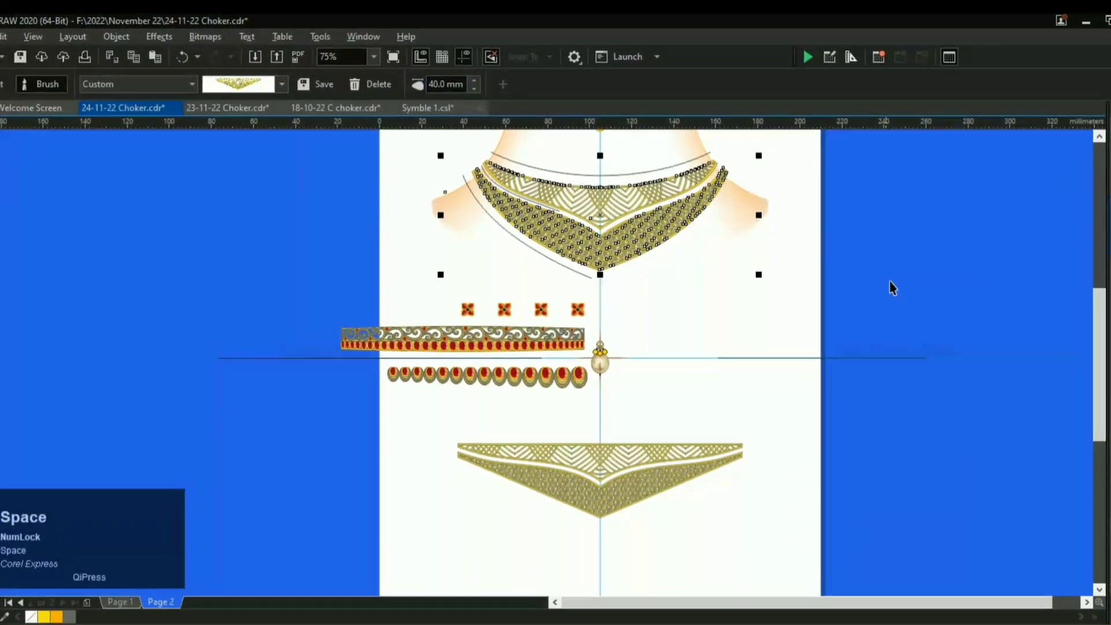
Step: Group the choker's brush stroke and place a duplicate neckline curve beneath the spare V band
left_click(906, 270)
scroll("up", 3)
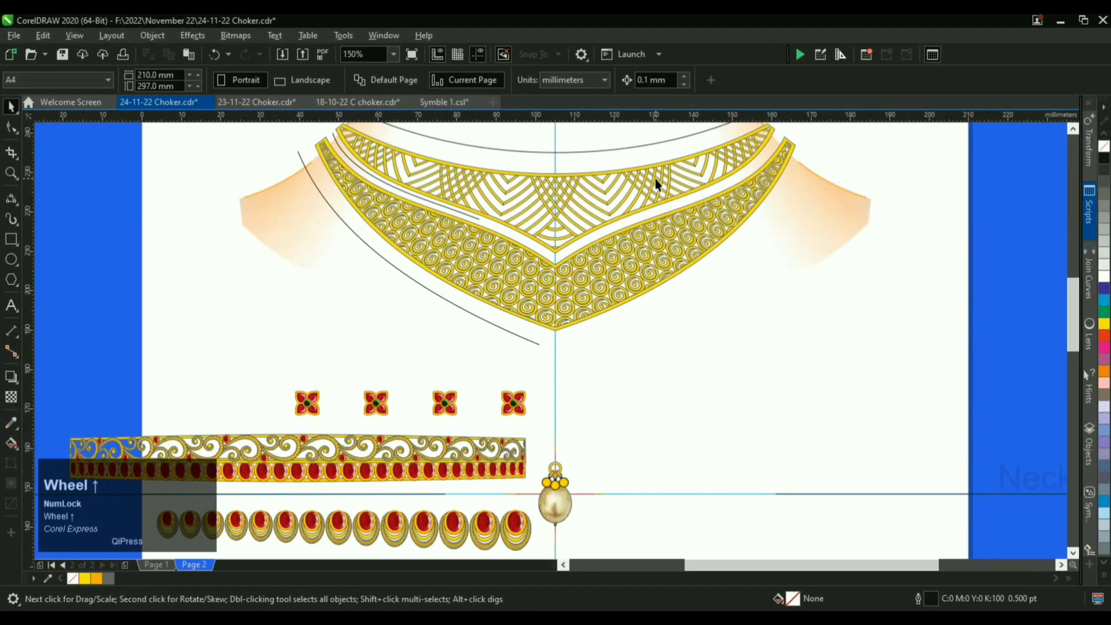
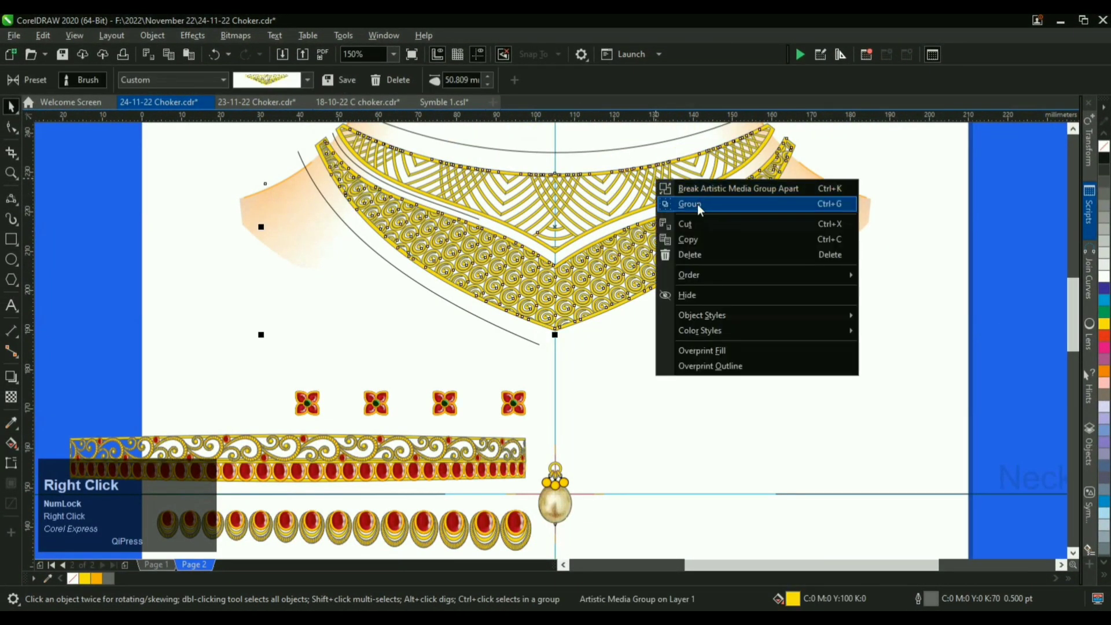
left_click(708, 197)
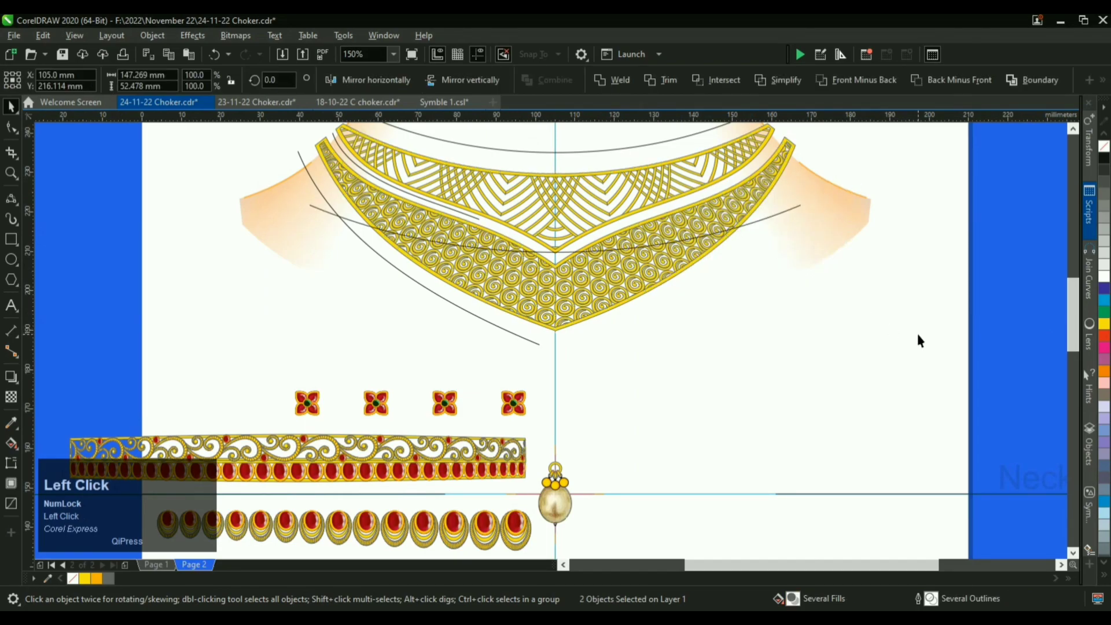
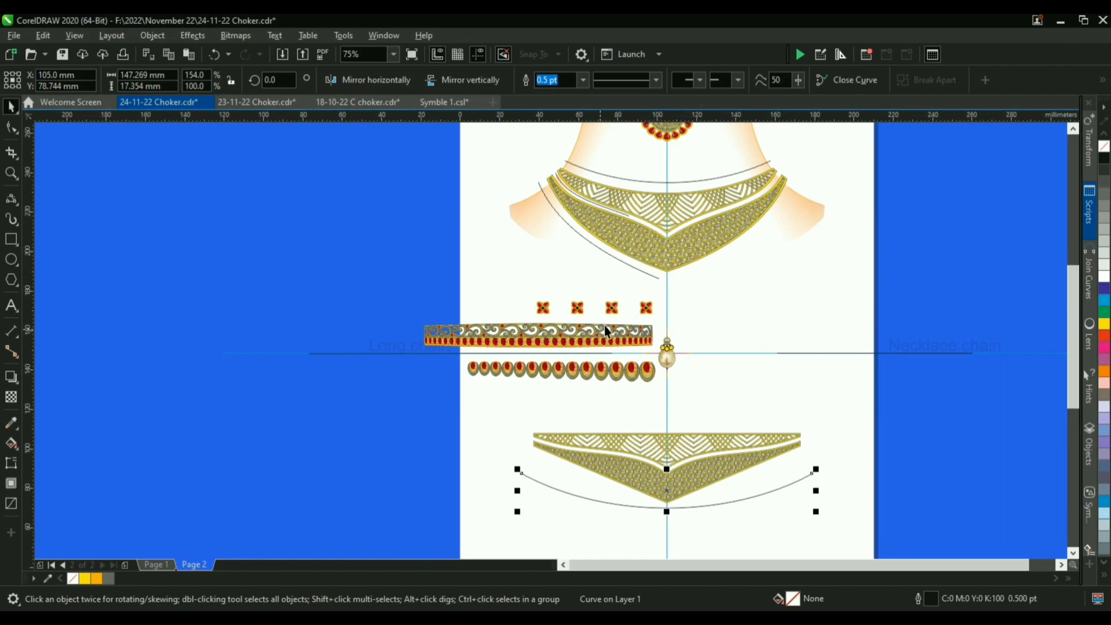
Step: Save the ornate red-stone band as another Artistic Media brush and select the row of drops
left_click(687, 303)
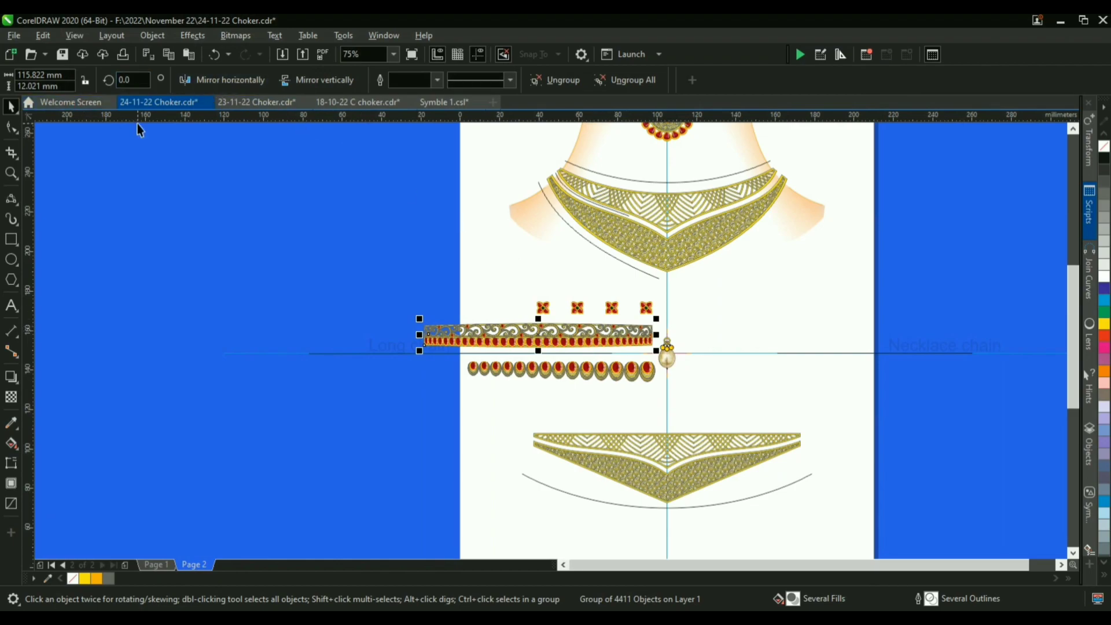
left_click(594, 375)
key("l")
left_click(350, 88)
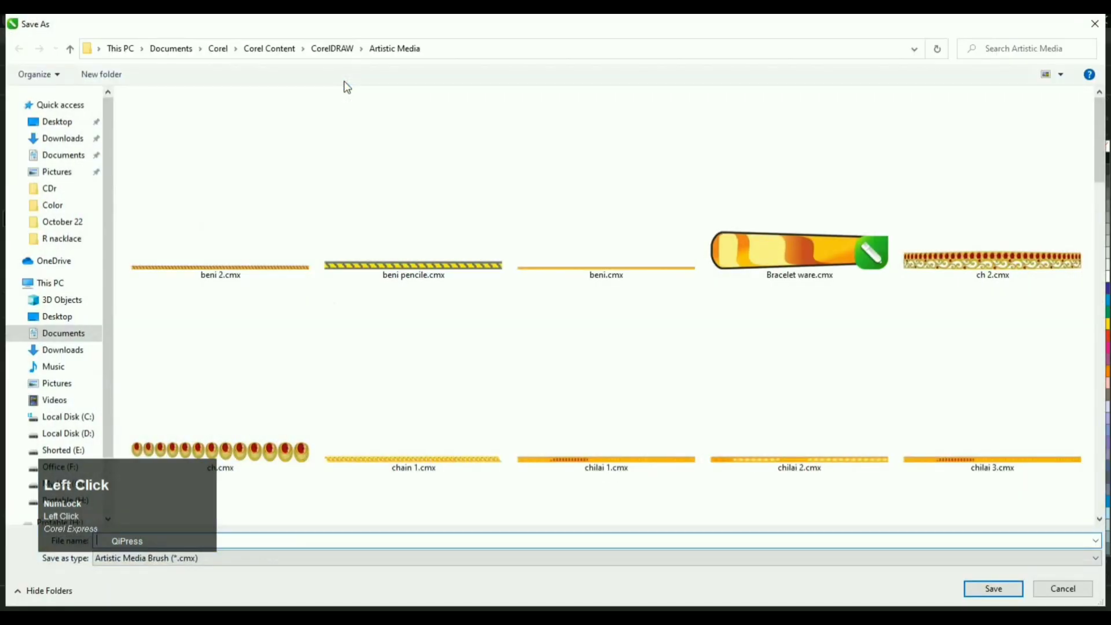
key("i")
key("Return")
left_click(605, 326)
key("space")
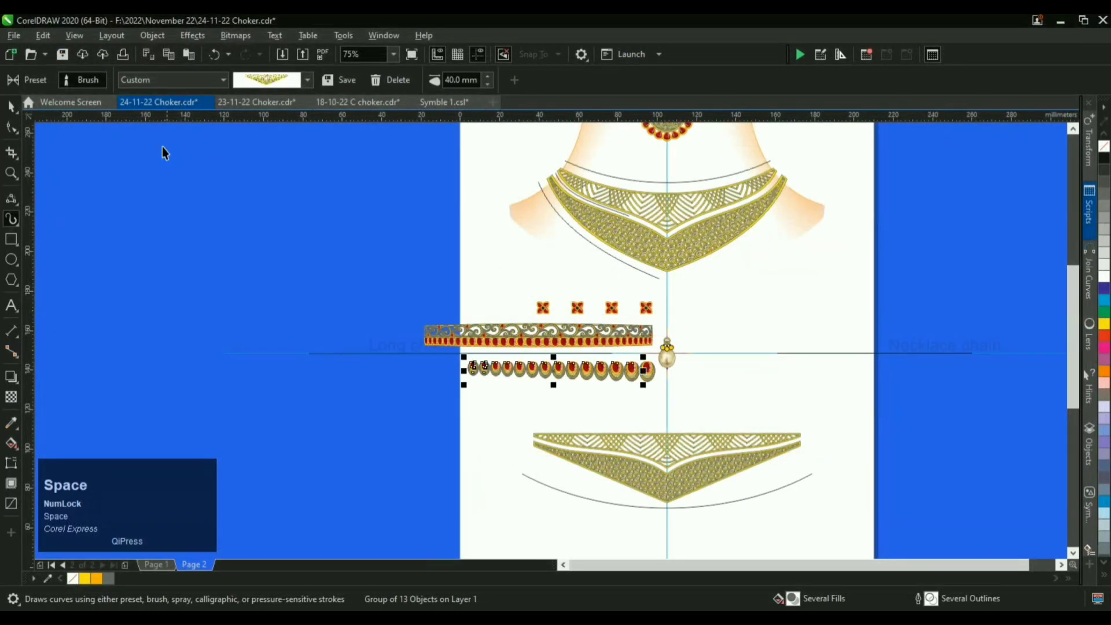
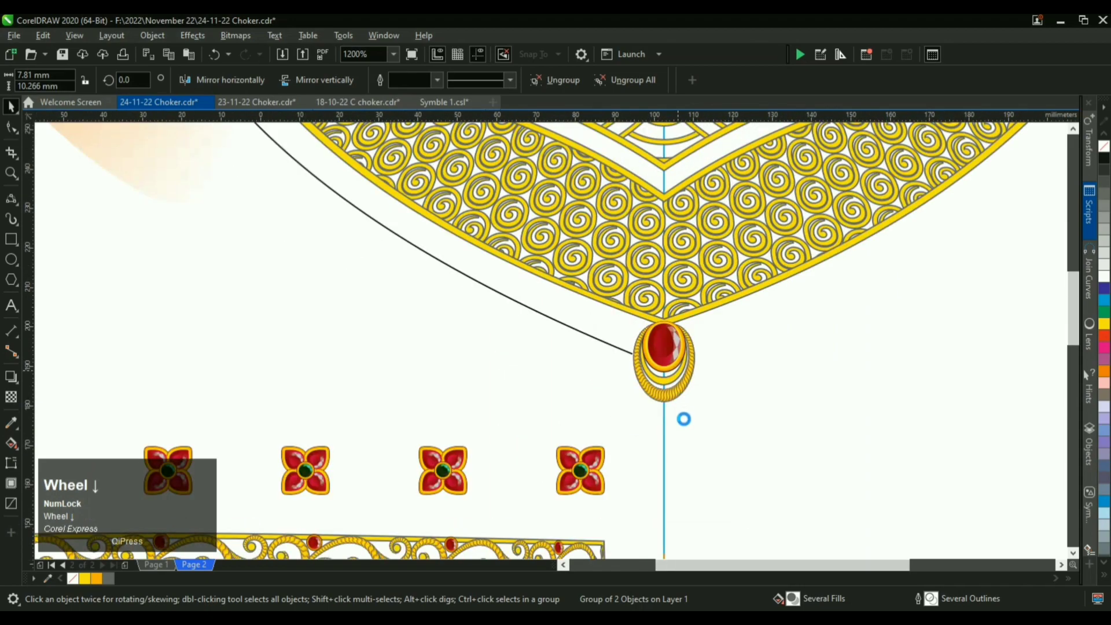
Step: Run the drop brush along the left curve at 9.994 mm width, group it and mirror a copy to the right
left_click(557, 557)
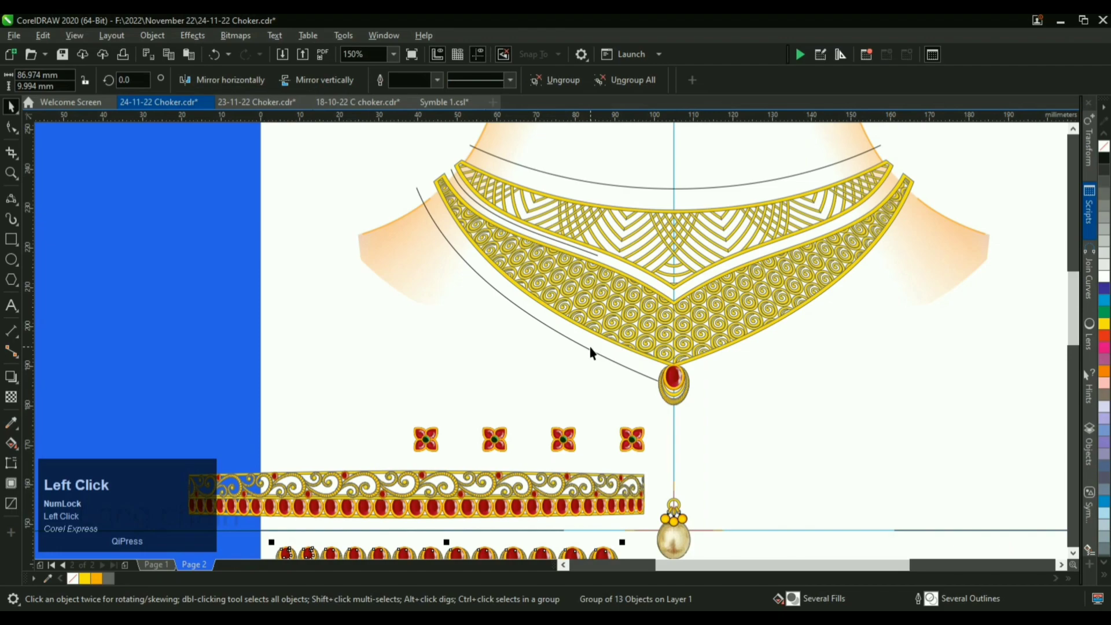
key("i")
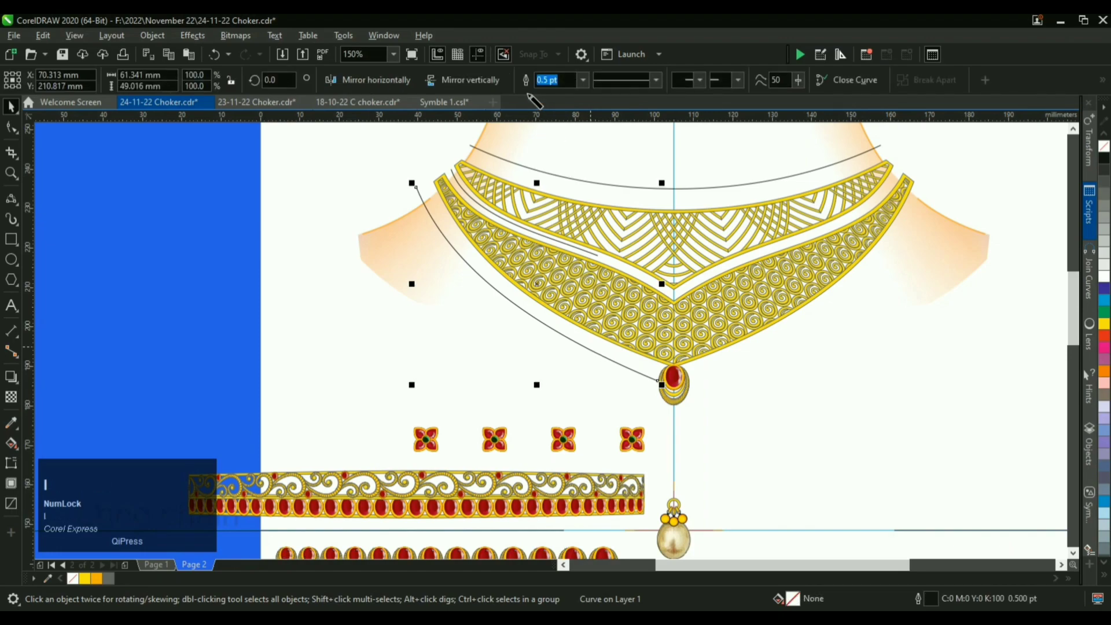
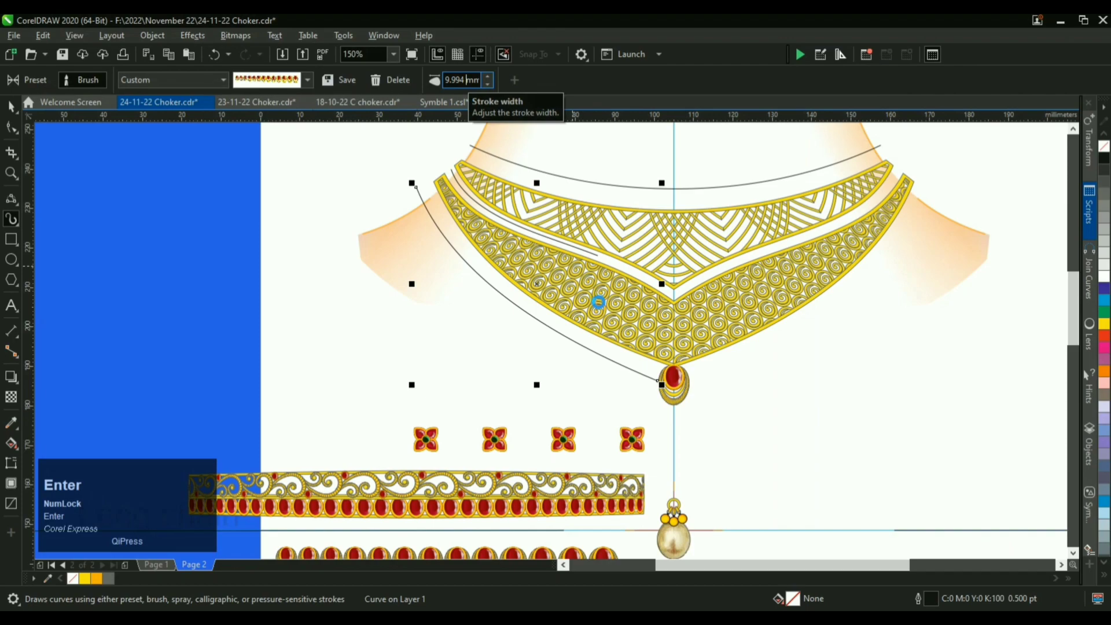
key("space")
left_click(788, 431)
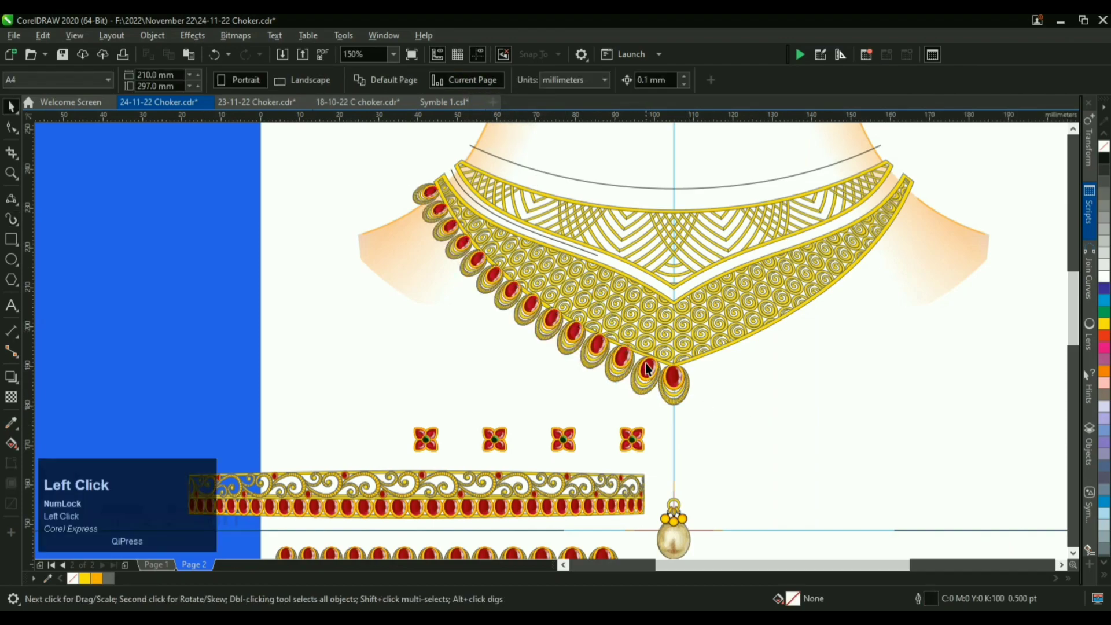
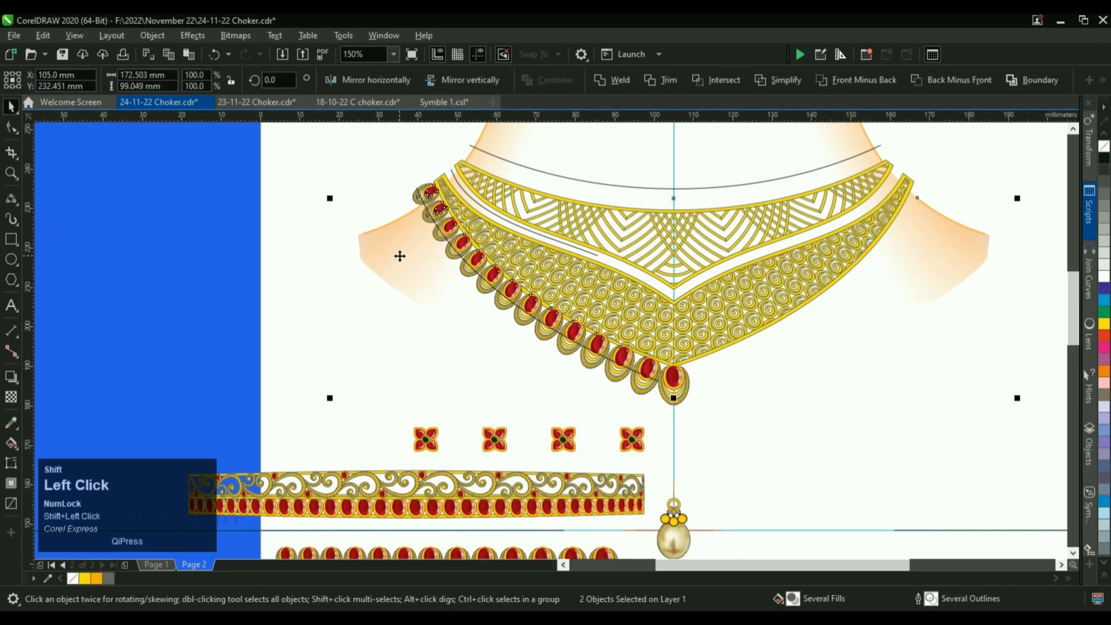
key("shift+Page_Down")
left_click(856, 425)
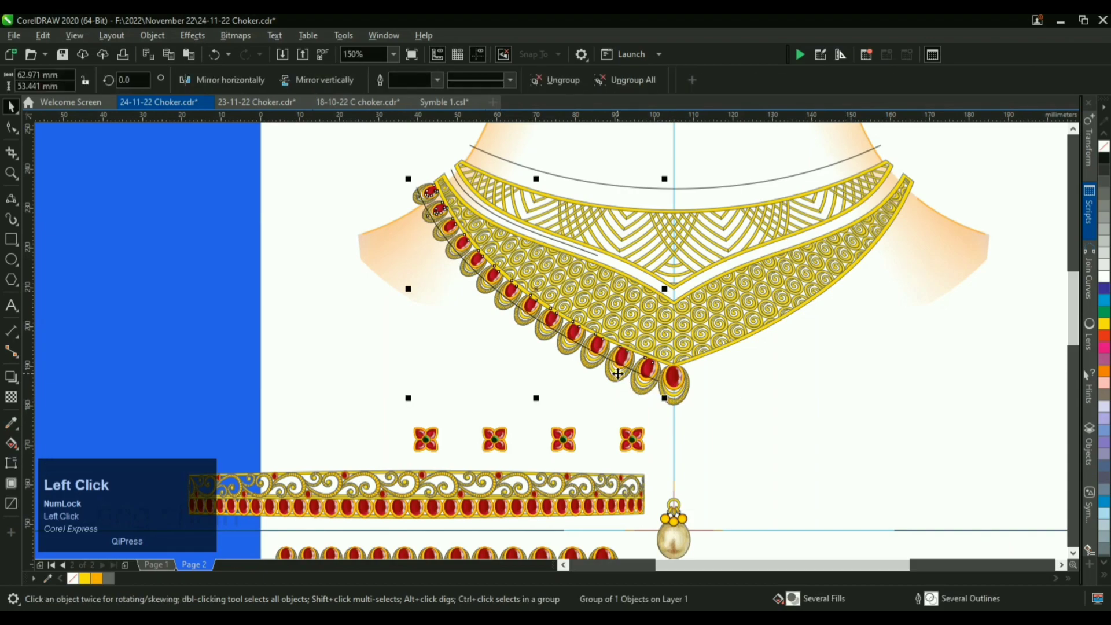
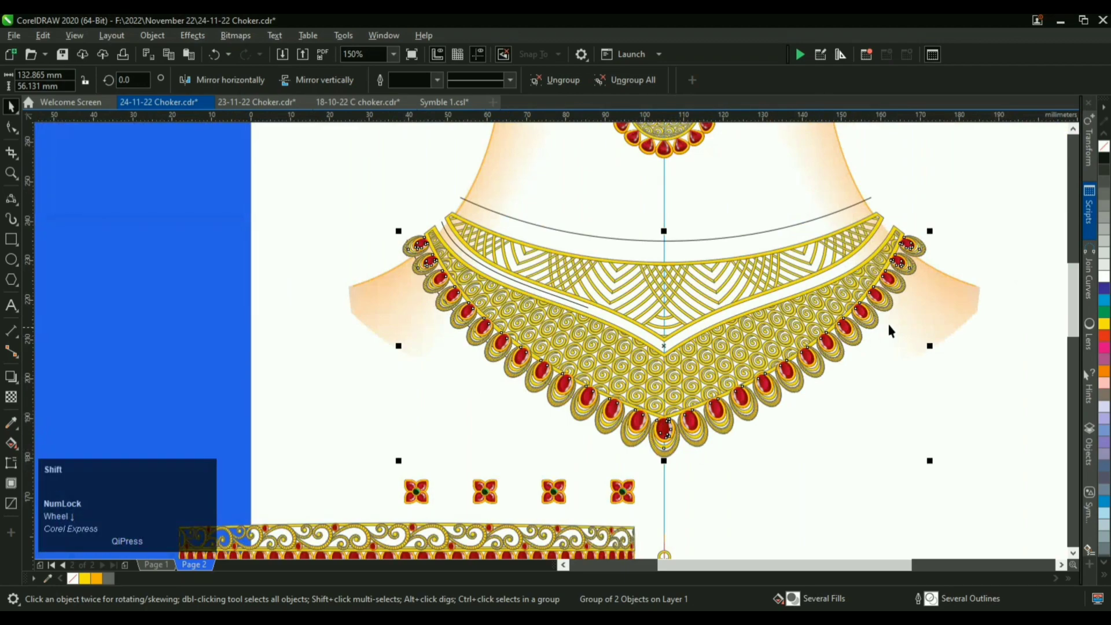
Step: Group the spiral V band parts and centre the emerald pendant on it with E and C alignment
left_click(946, 293)
key("shift+Page_Down")
left_click(907, 447)
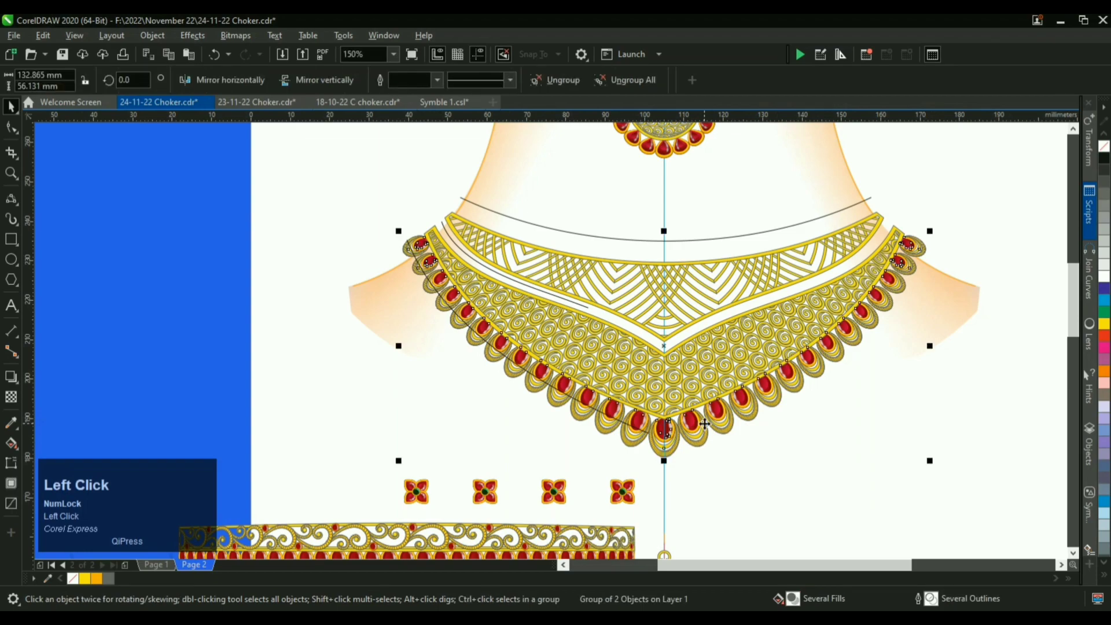
left_click(714, 351)
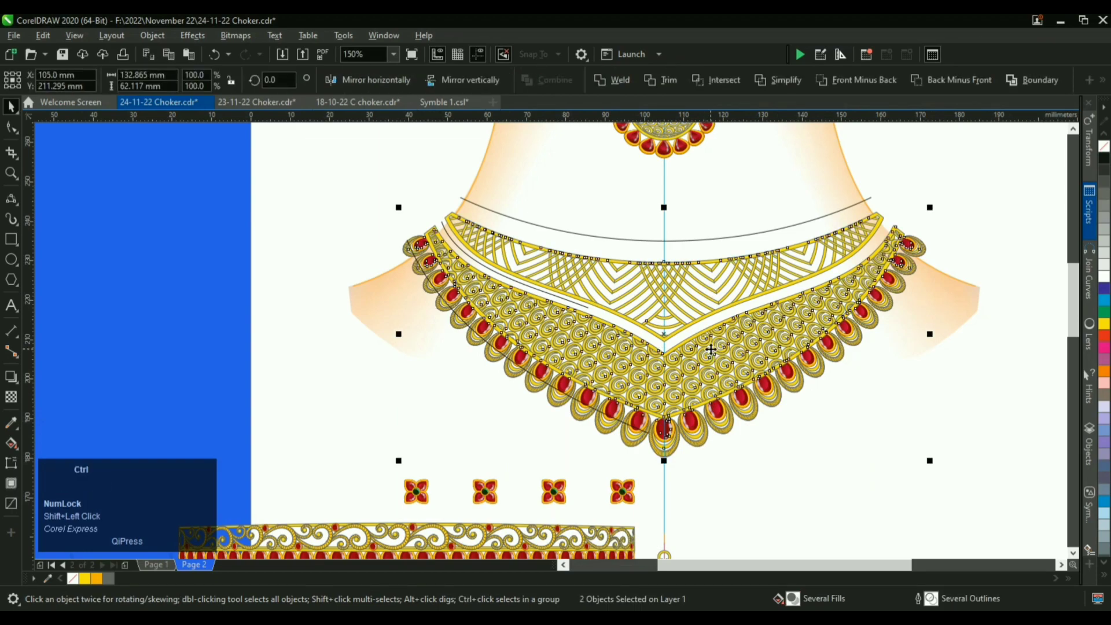
key("ctrl+g")
left_click(927, 513)
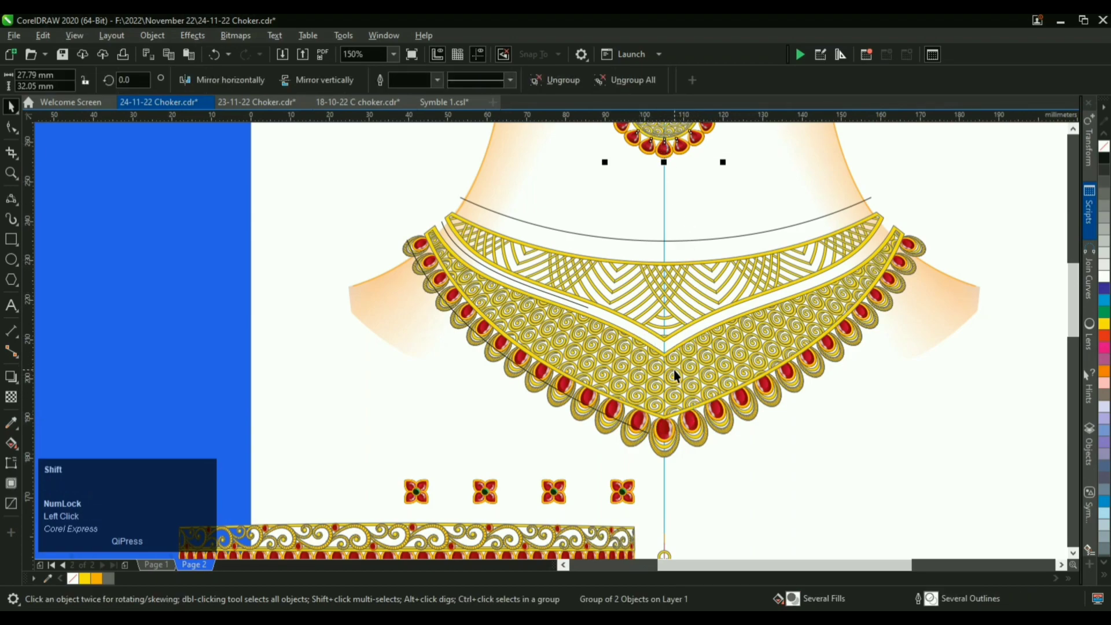
type("ec")
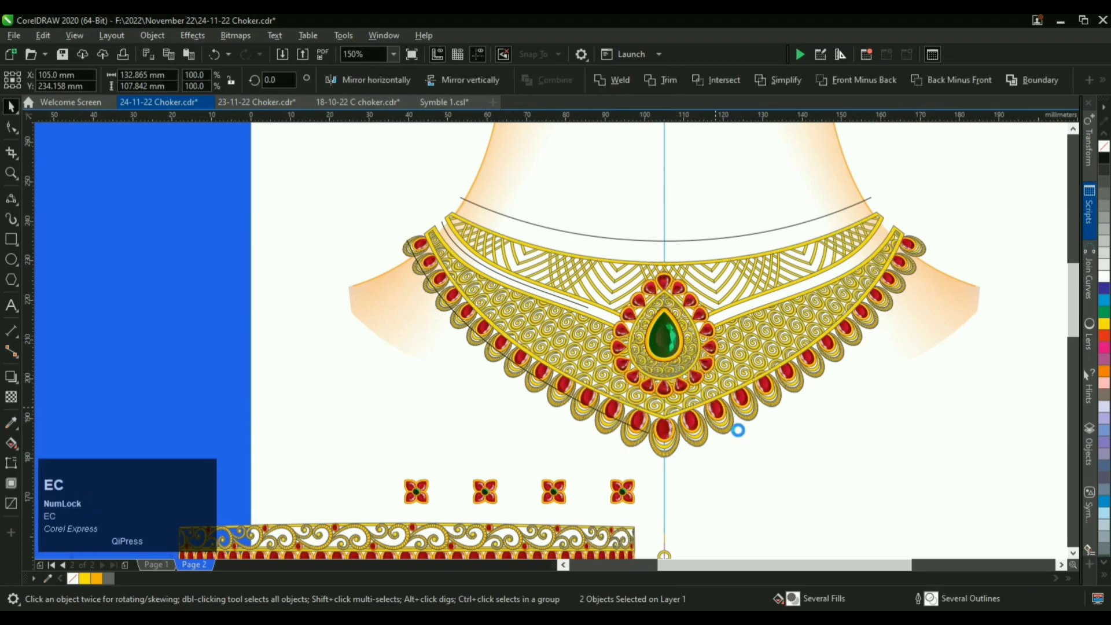
left_click(802, 496)
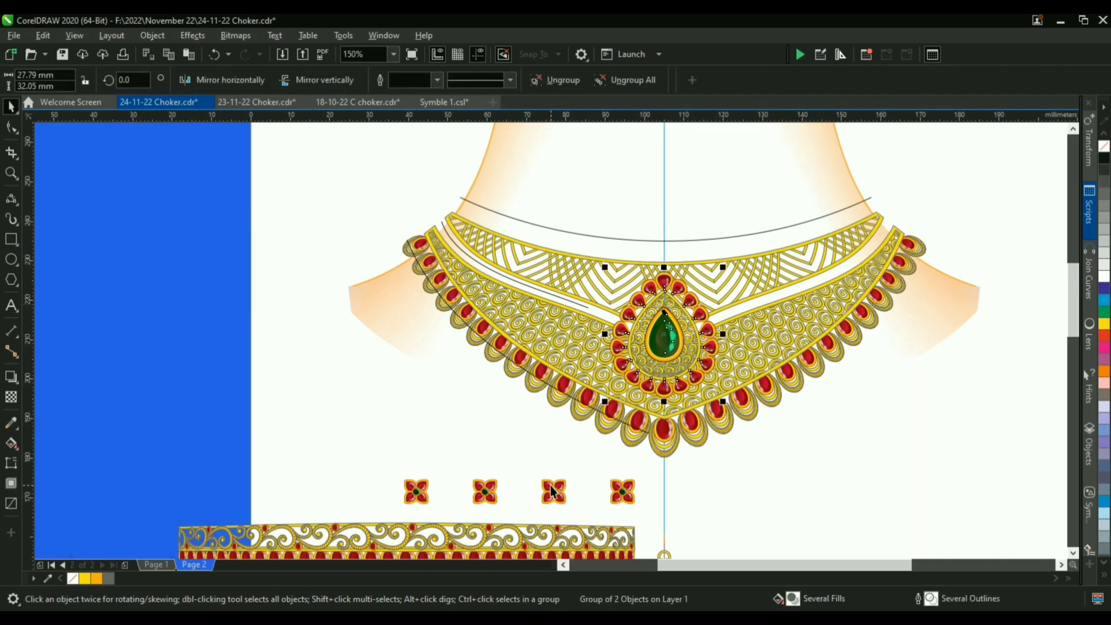
Step: Stroke the left inner strip with the custom flower brush at 6.173 mm width and mirror it to the right strip
left_click(550, 494)
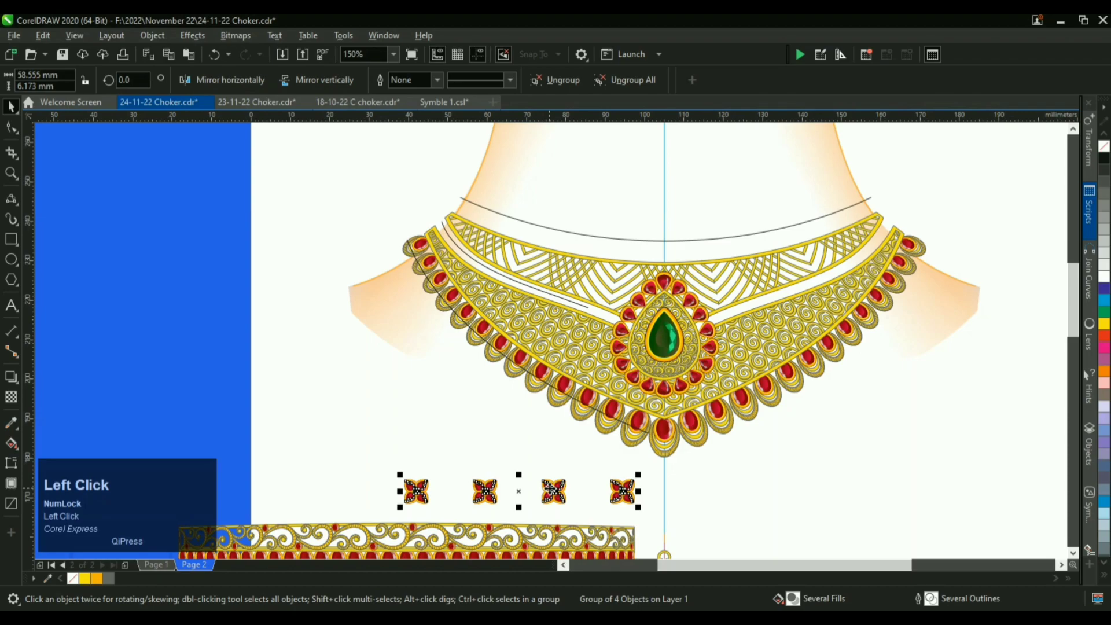
left_click(347, 90)
key("i")
key("Return")
left_click(882, 254)
key("space")
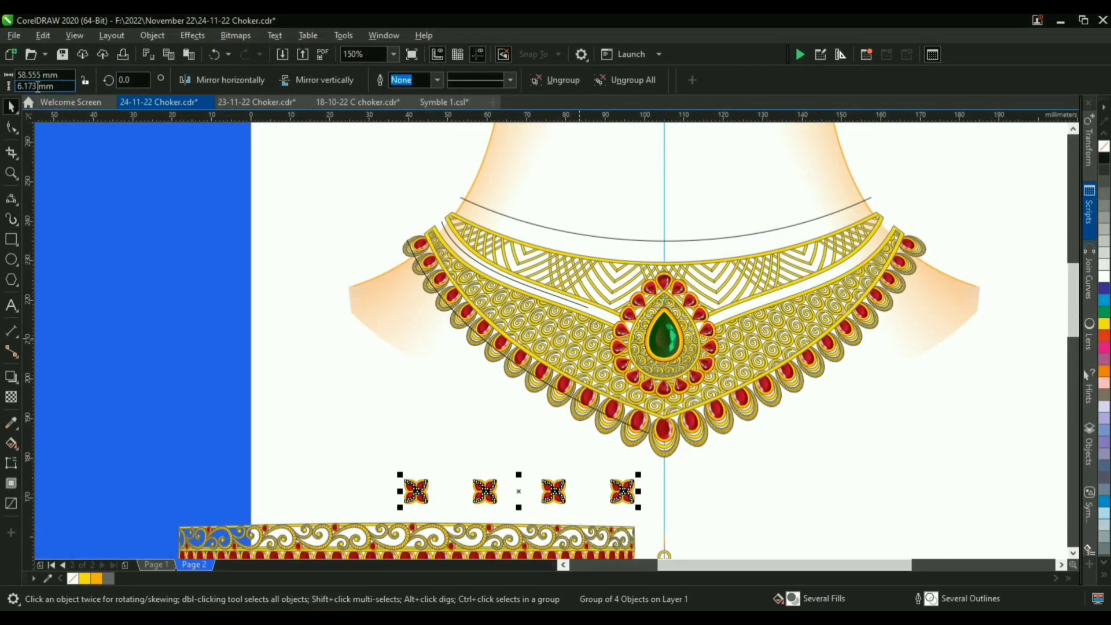
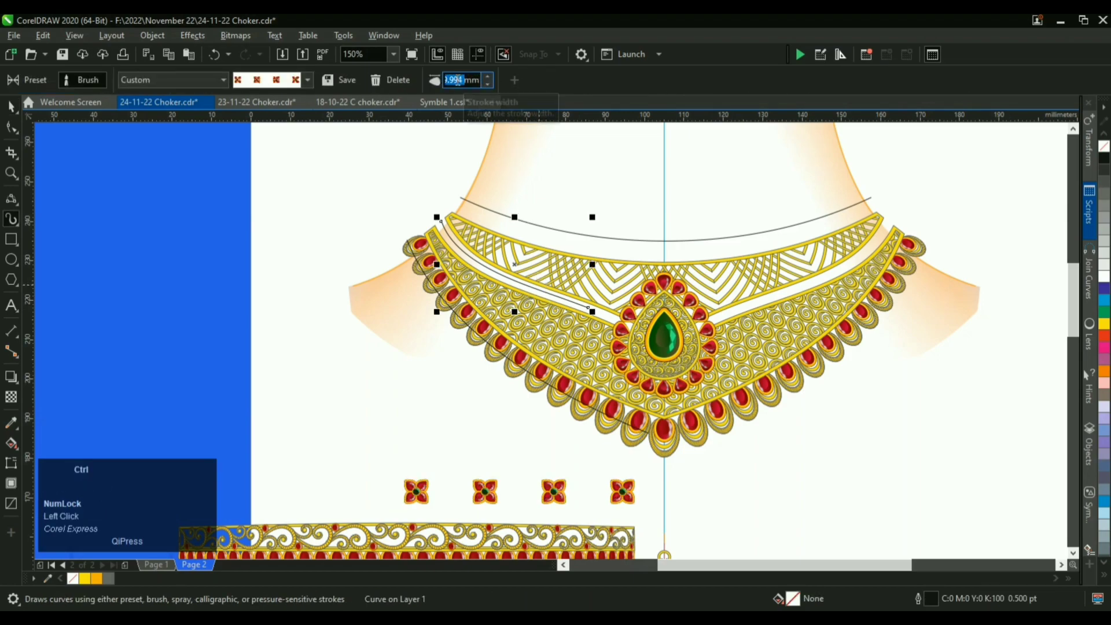
key("ctrl+v")
key("Return")
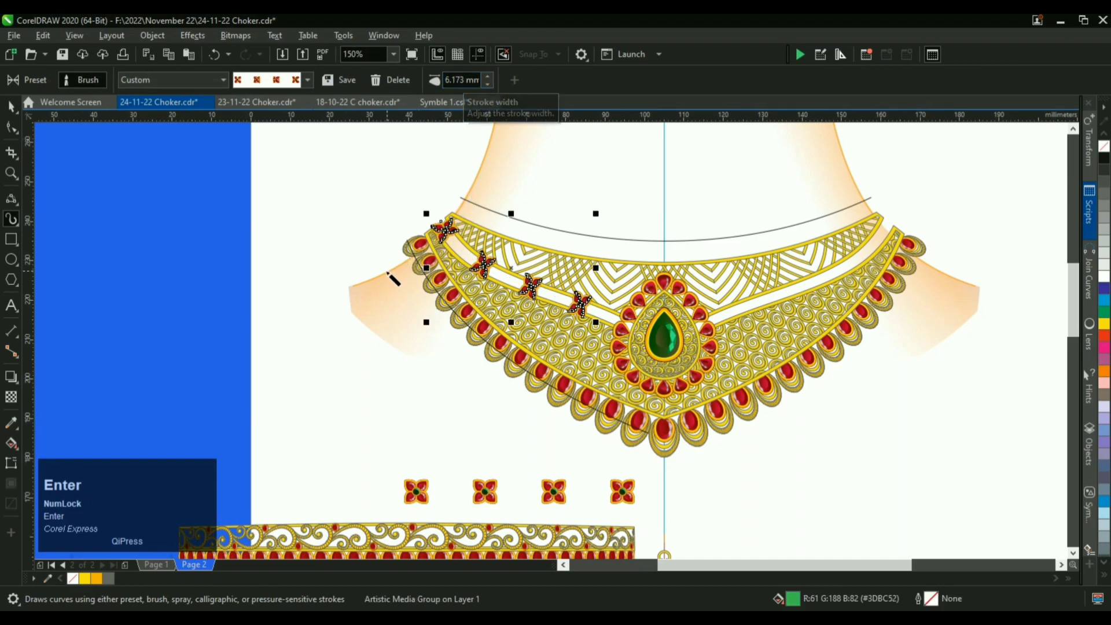
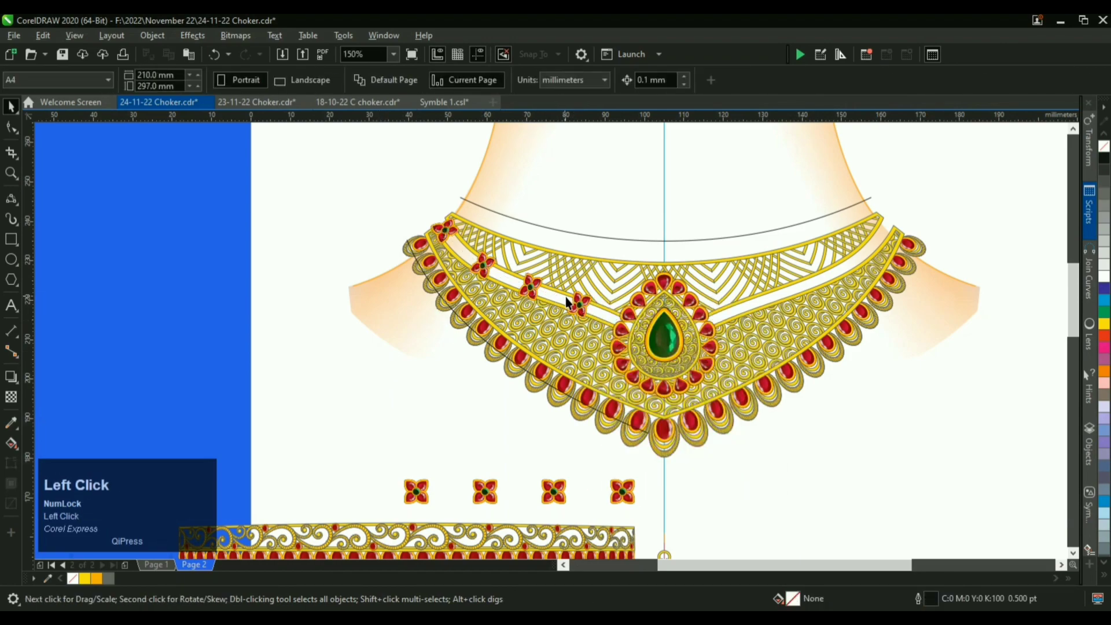
left_click(576, 307)
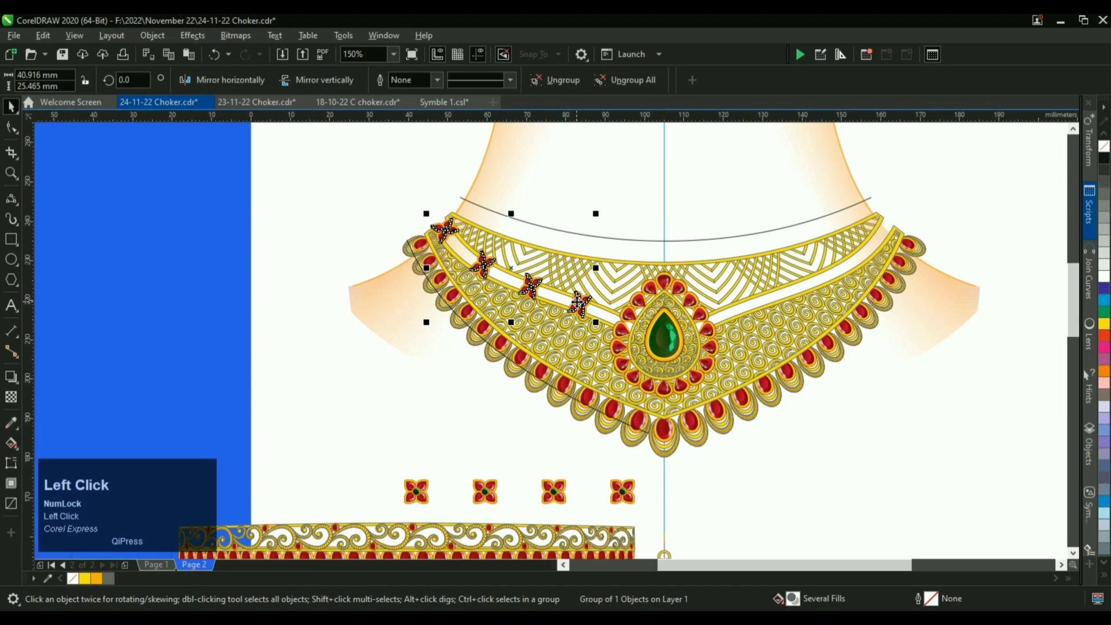
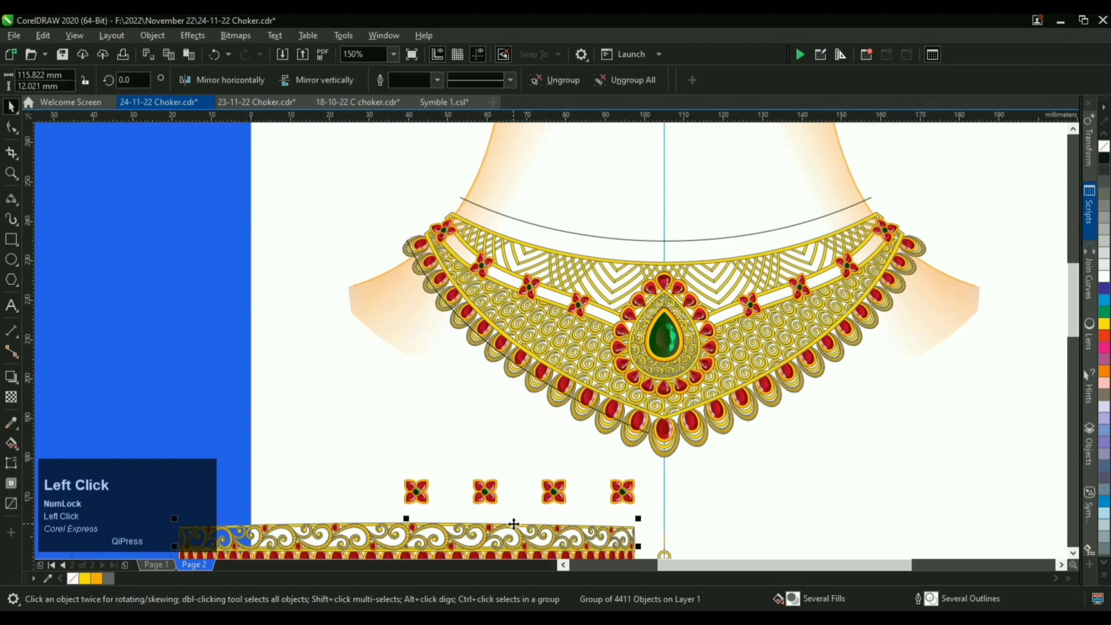
Step: Stroke the top neckline curve with the ruby-and-filigree Artistic Media brush
key("i")
left_click(356, 86)
key("i")
key("Return")
left_click(882, 255)
key("space")
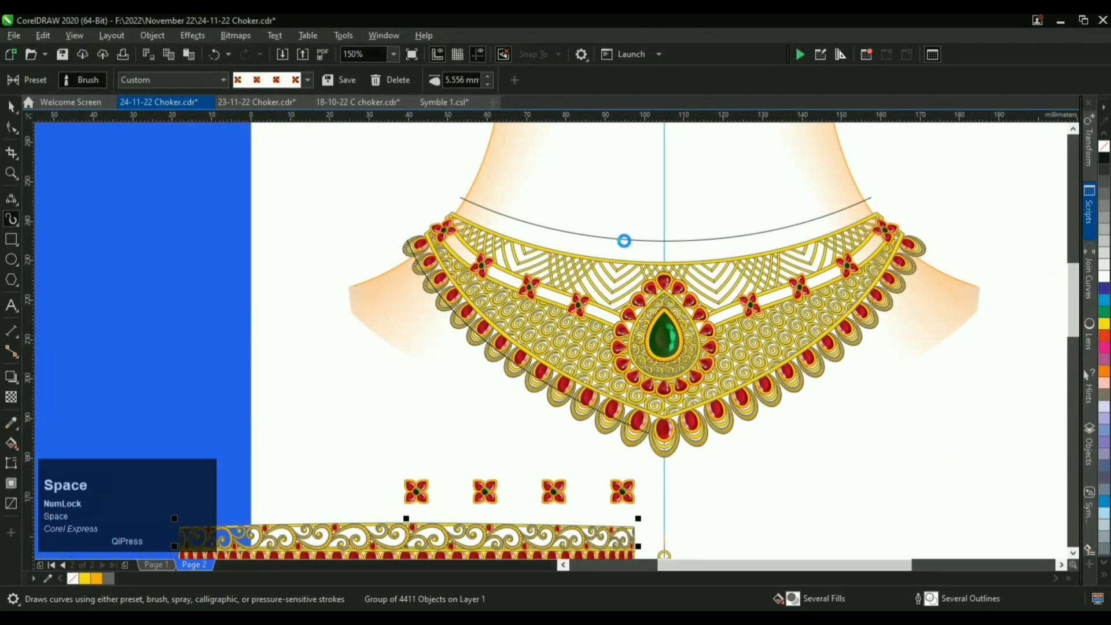
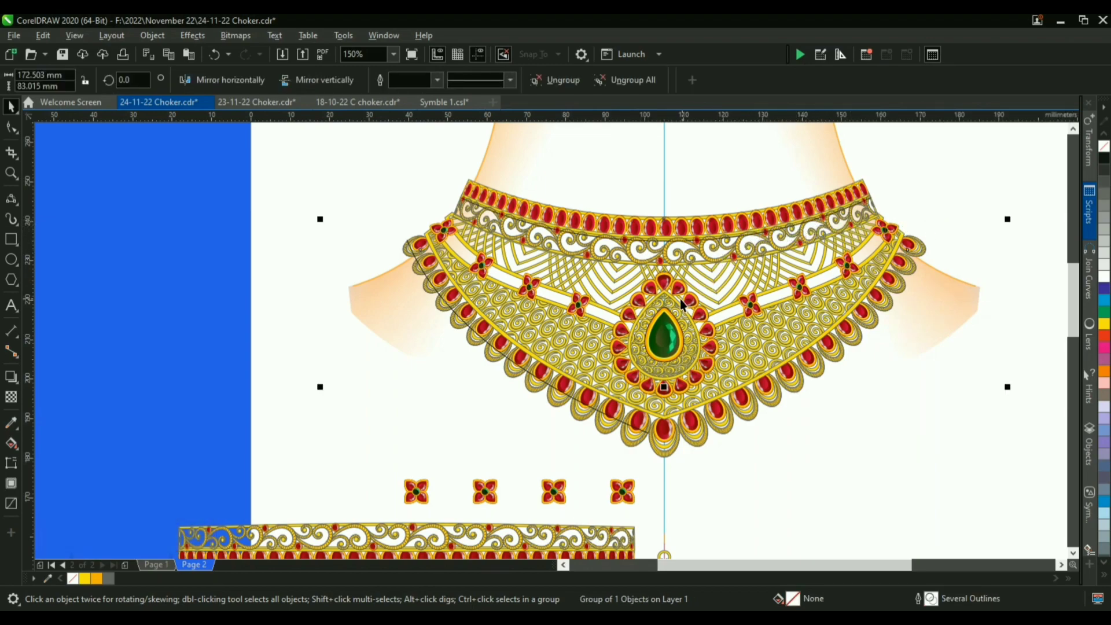
Step: Group both flower rows with the top ruby band, then deselect and bring the page back into view
left_click(682, 301)
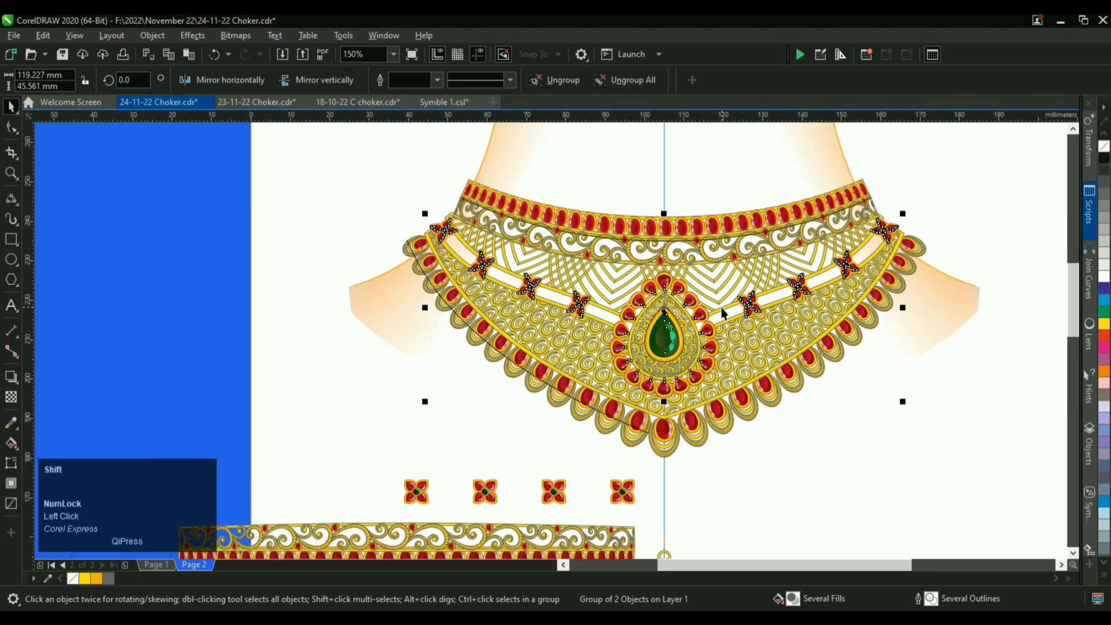
left_click(725, 309)
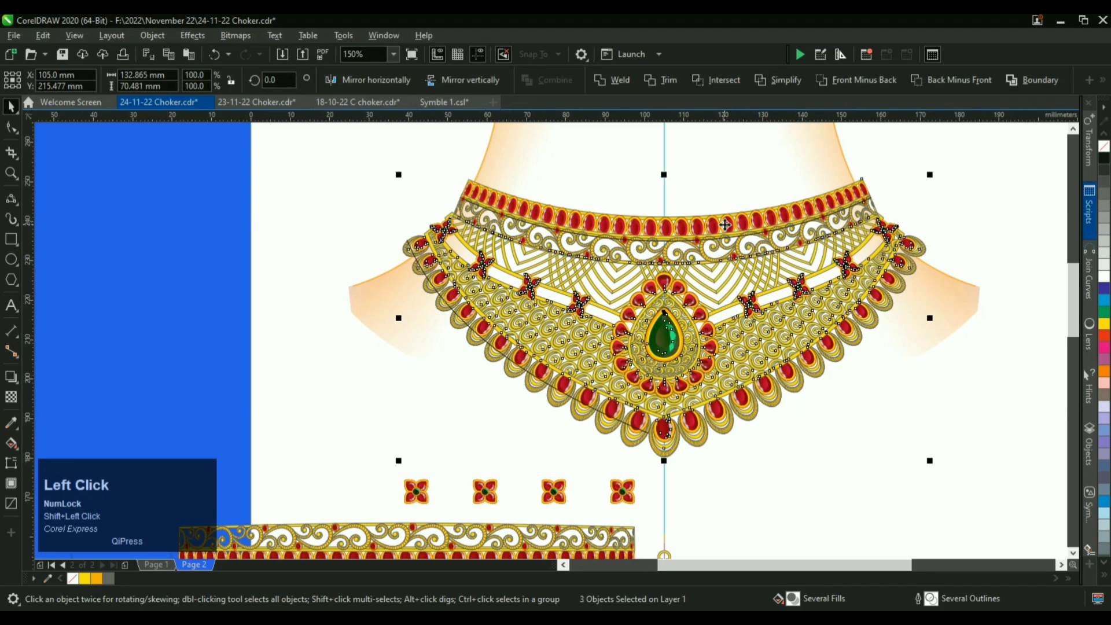
key("ctrl+g")
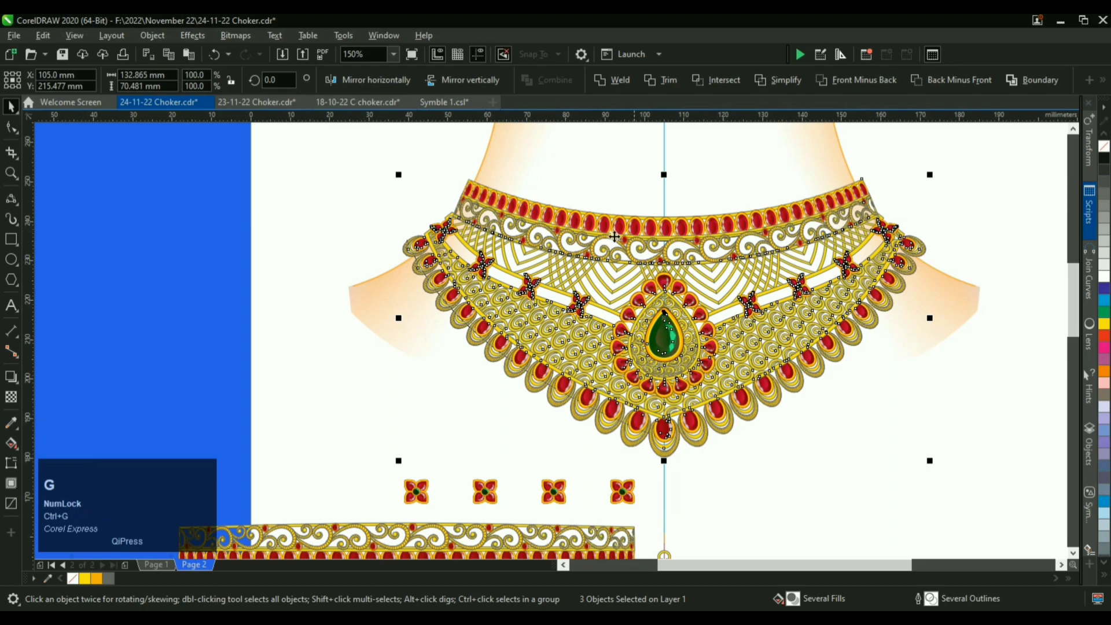
left_click(793, 433)
scroll("down", 3)
Step: Group the pearl drop with the choker and centre it under the V tip below the emerald pendant
left_click(657, 440)
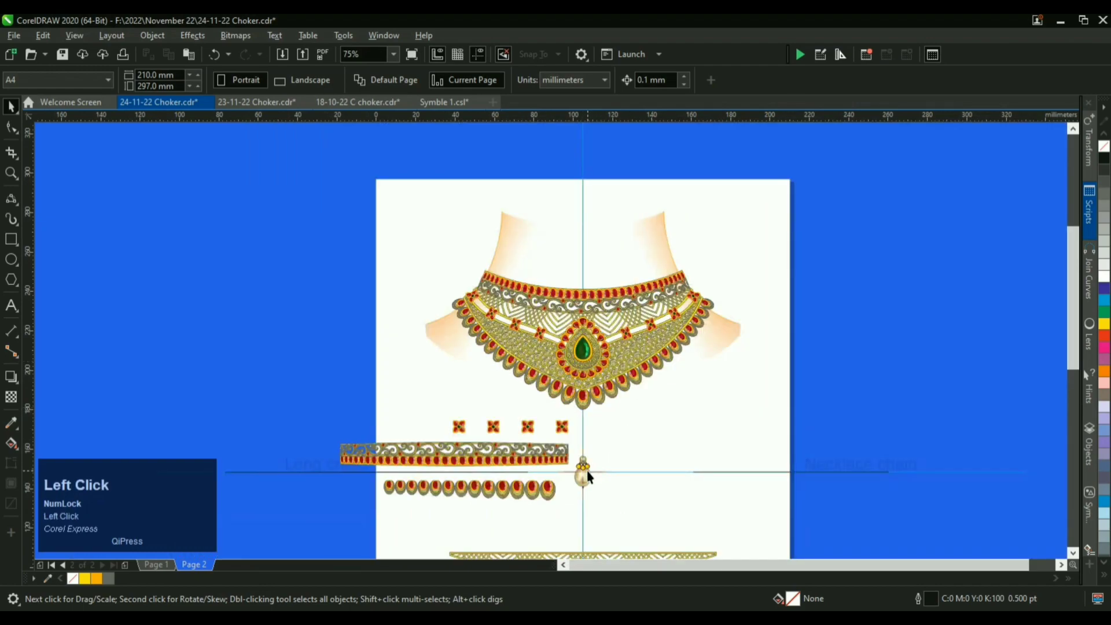
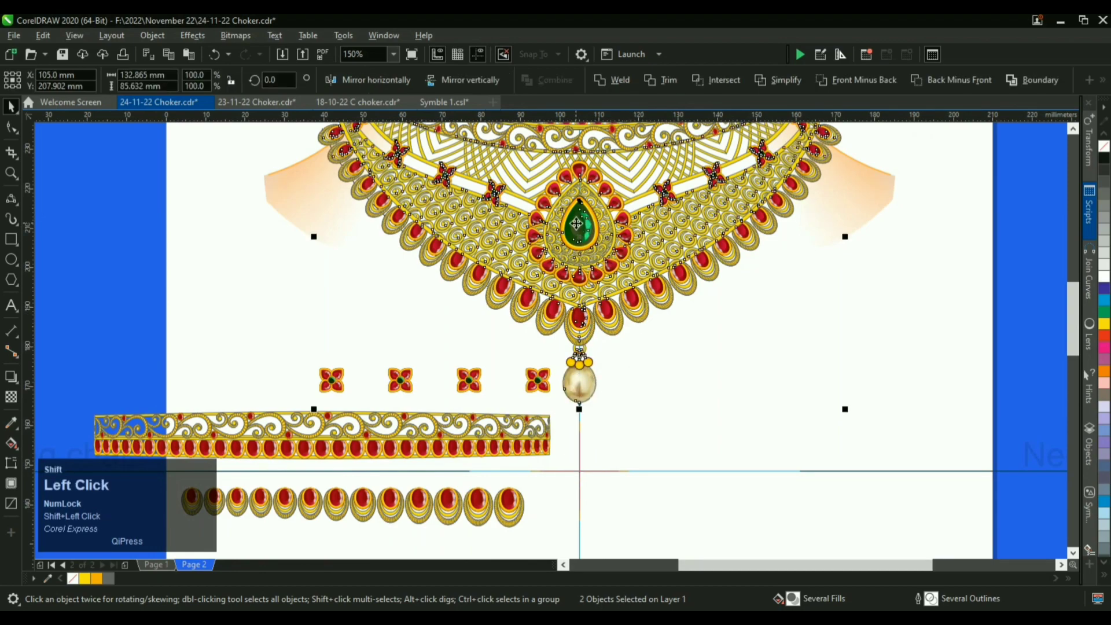
key("ctrl+g")
left_click(761, 395)
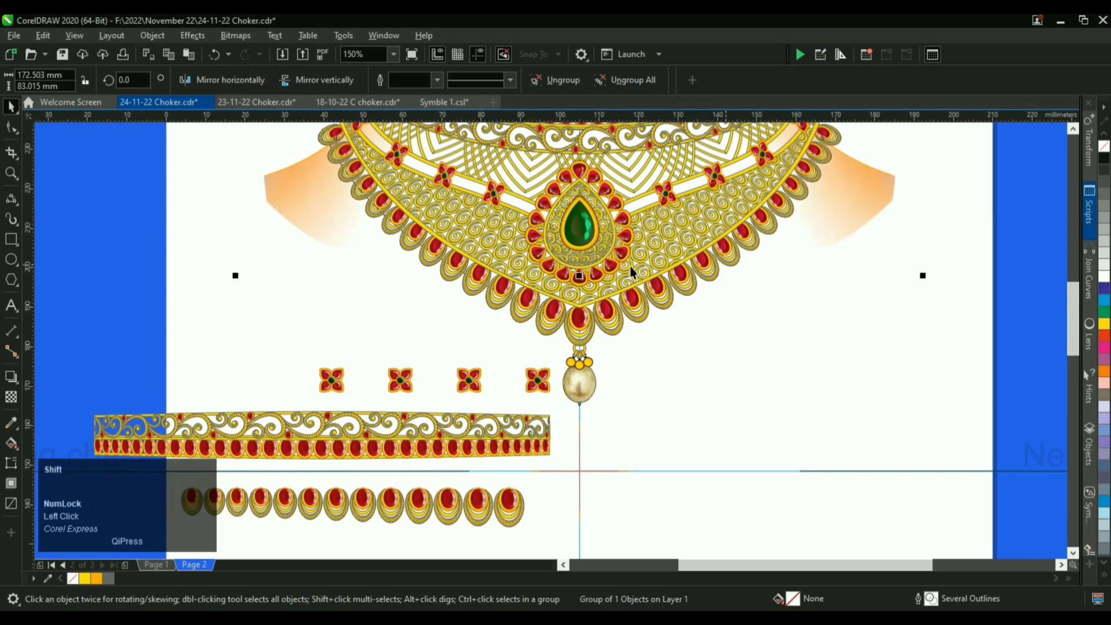
key("ctrl+g")
key("v")
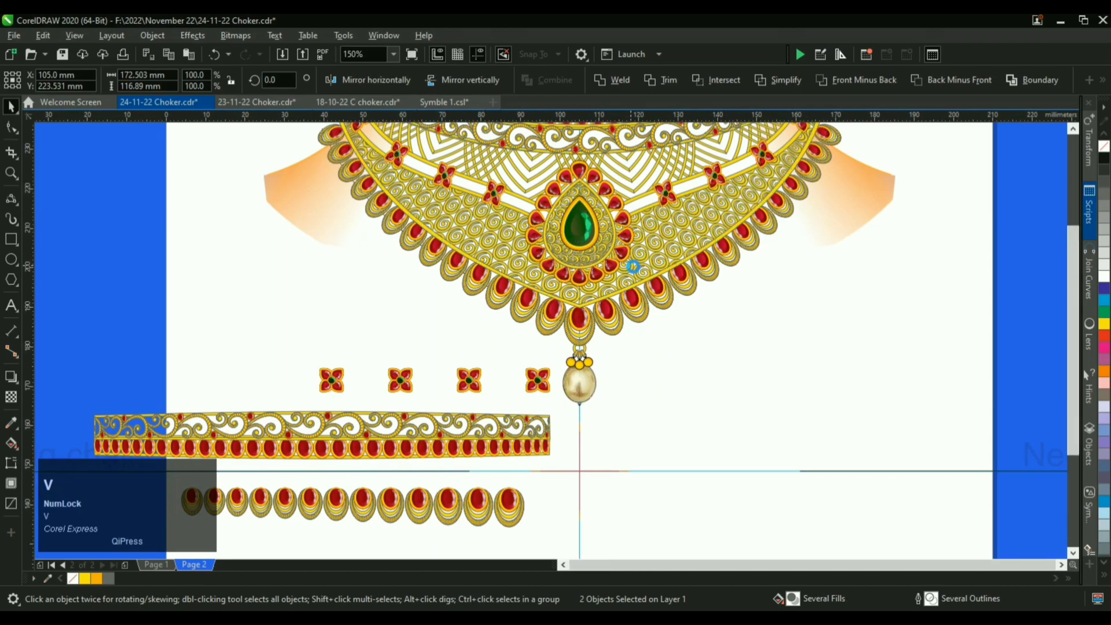